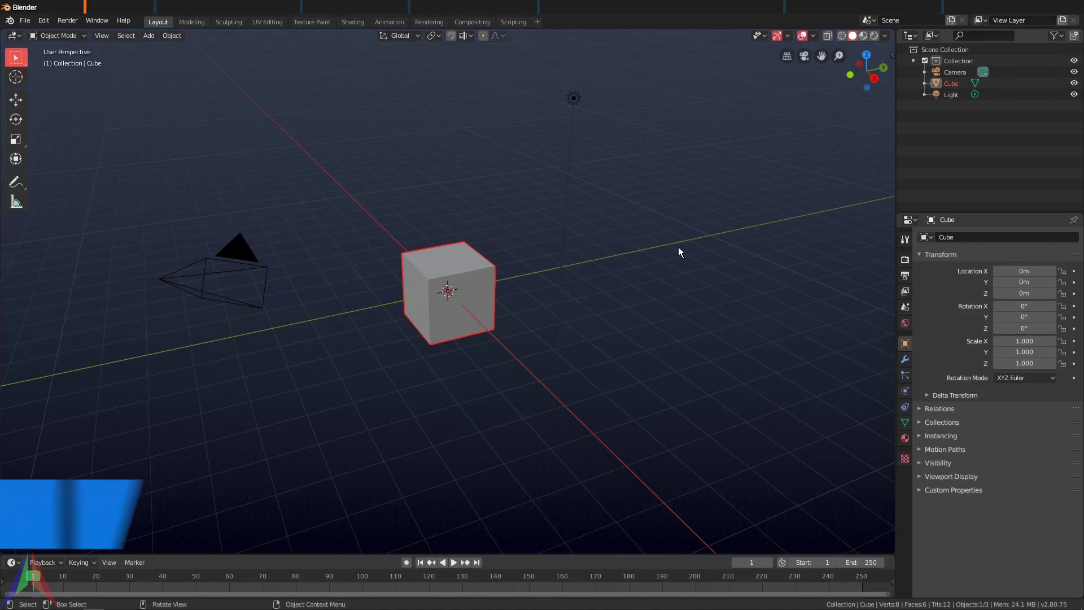
Step: Delete the default cube, camera and light and add an icosphere
key(a)
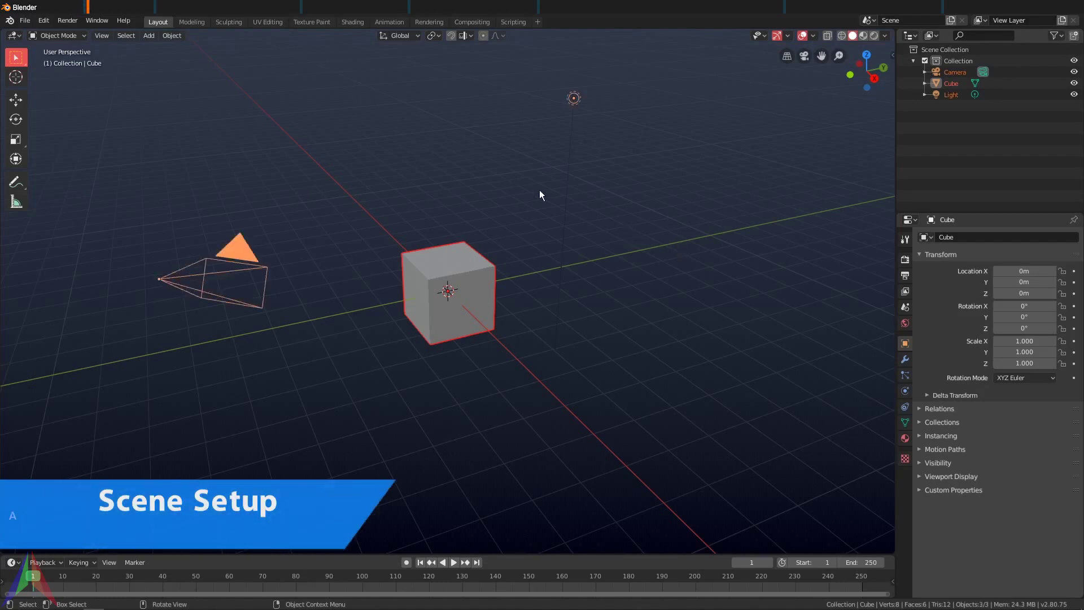
key(x)
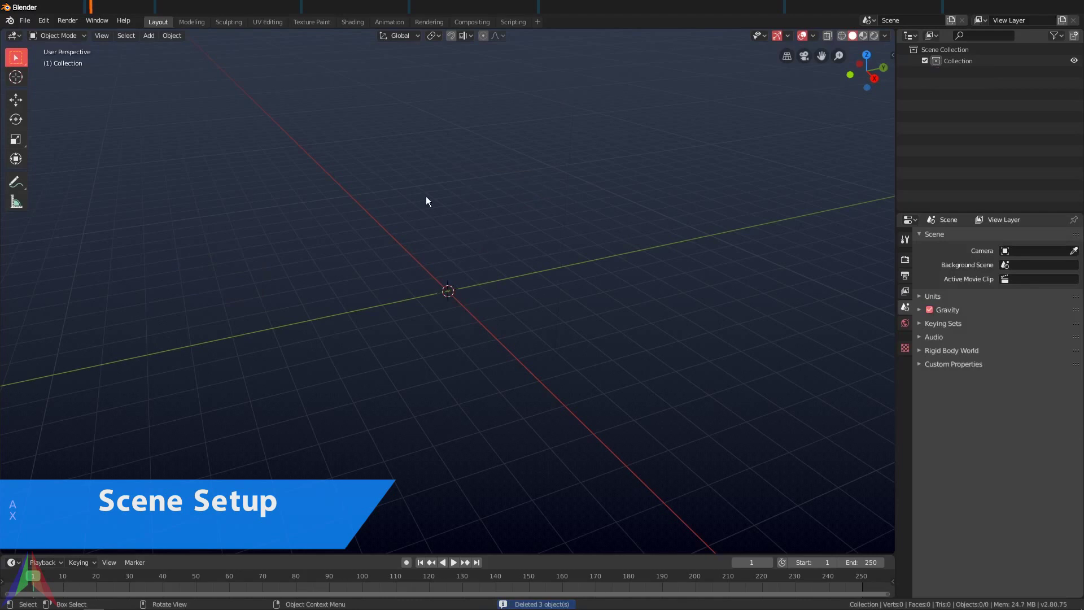
key(shift+a)
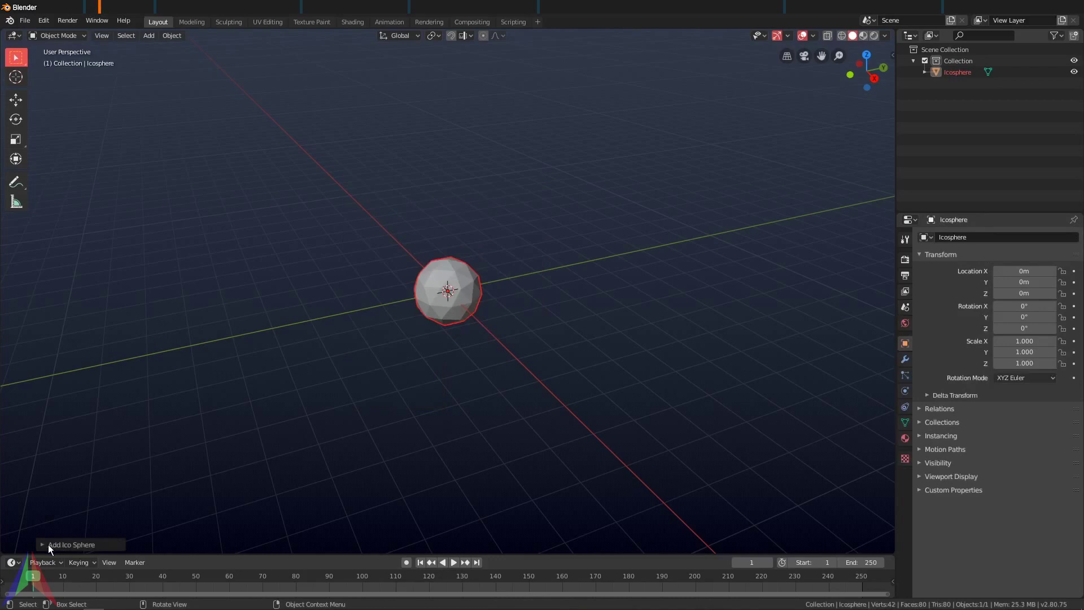
Step: Raise the icosphere's subdivisions, shade it smooth and scale it by 5
click(51, 549)
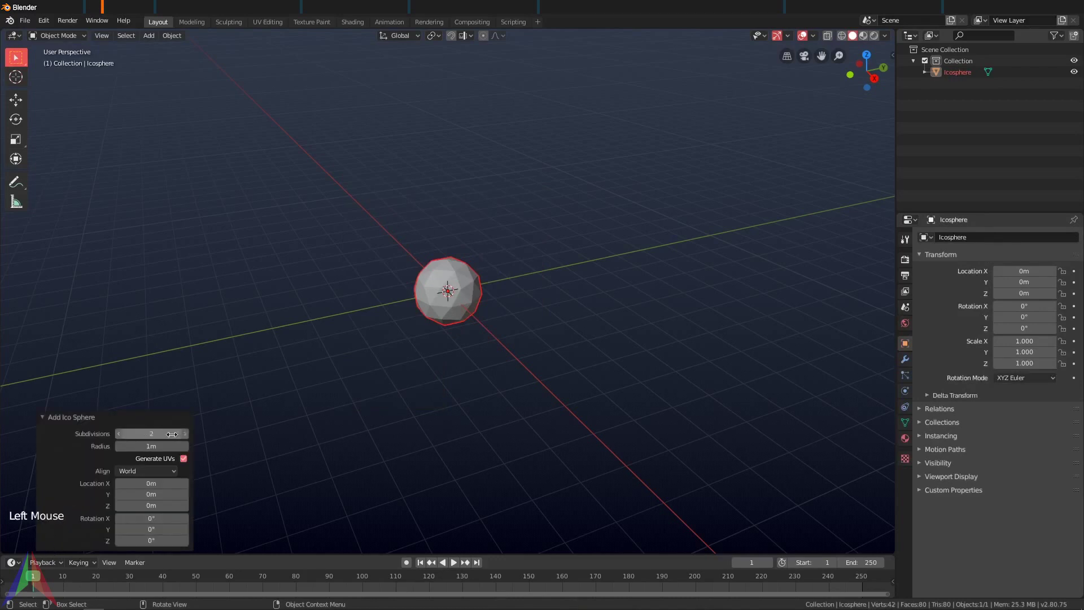
click(186, 434)
click(186, 435)
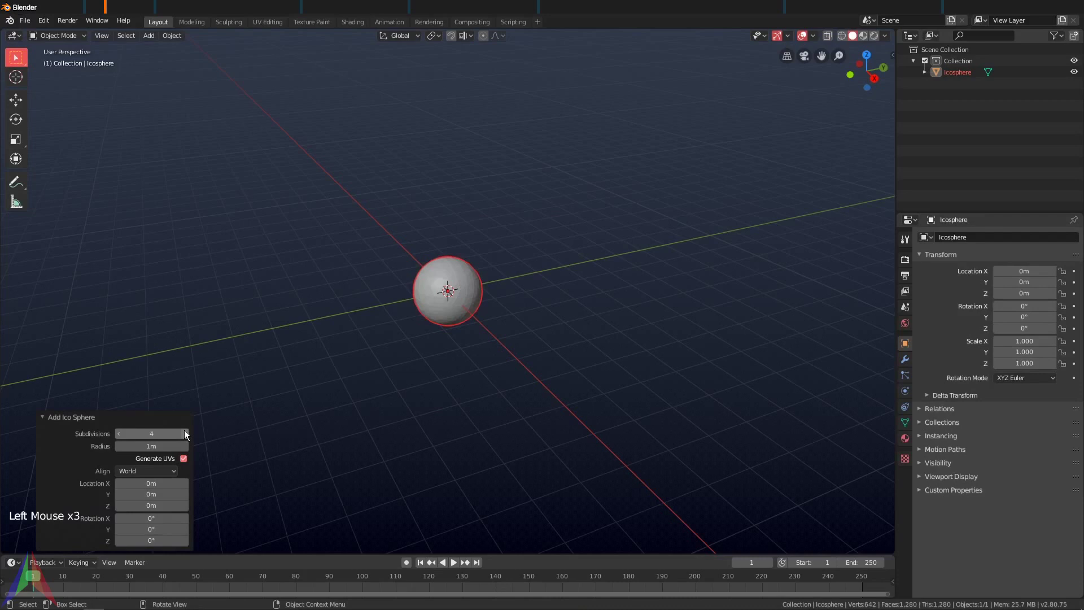
click(71, 423)
right_click(548, 337)
scroll(up, 3)
scroll(down, 3)
key(s)
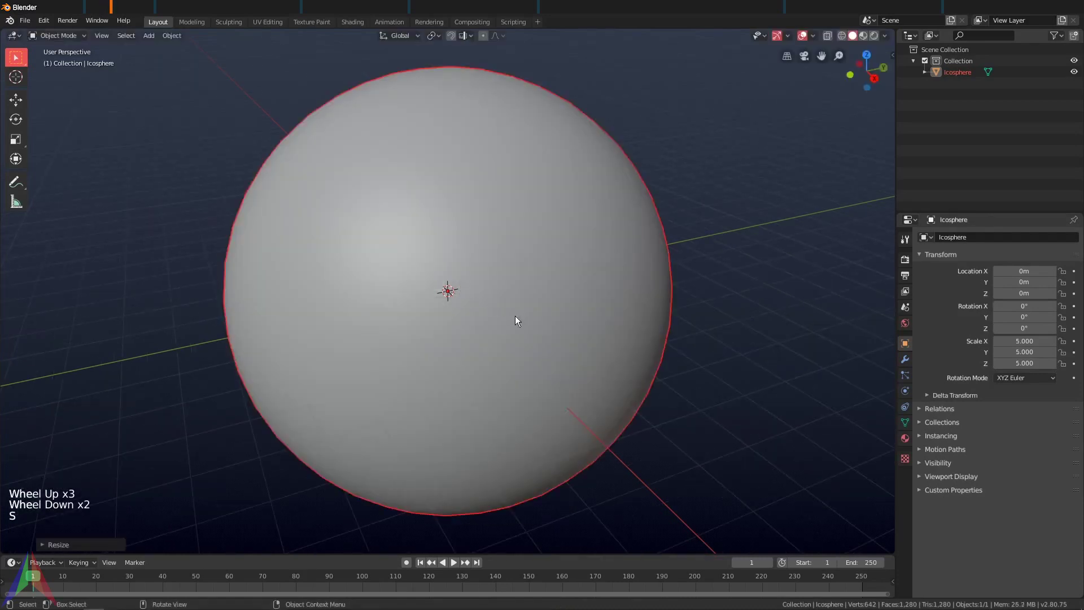
Step: Switch the viewport to Rendered shading and set the World colour to black
middle_click(612, 311)
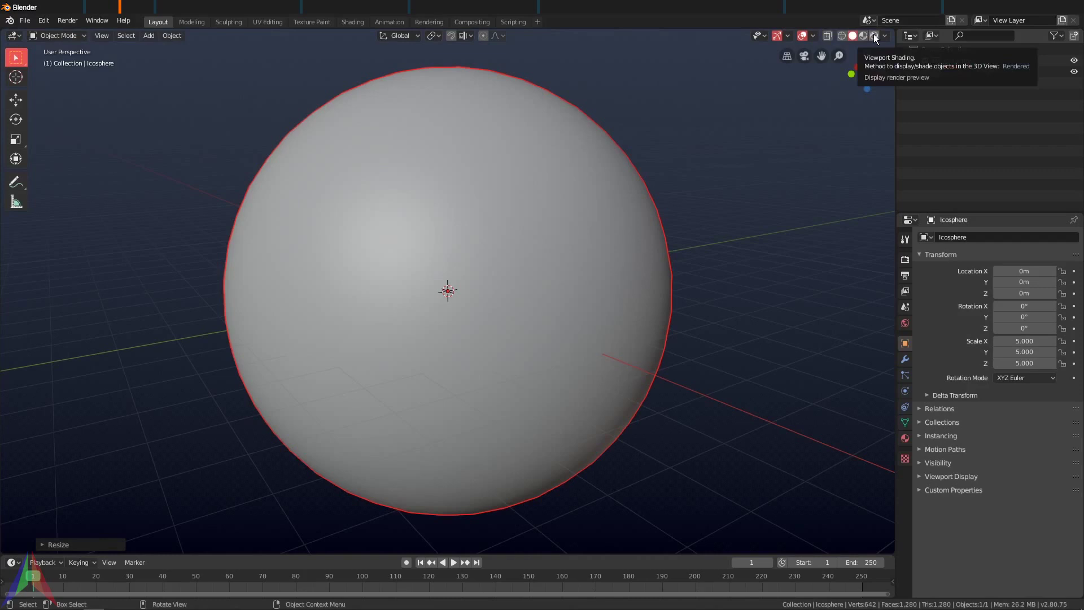
click(632, 196)
scroll(down, 3)
click(954, 335)
click(909, 329)
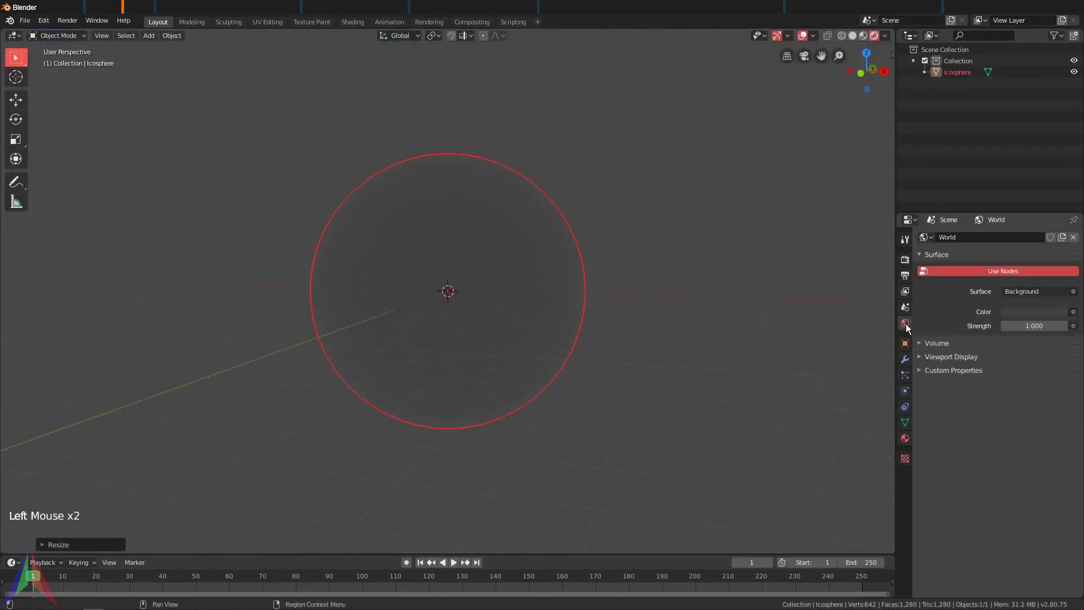
click(1042, 315)
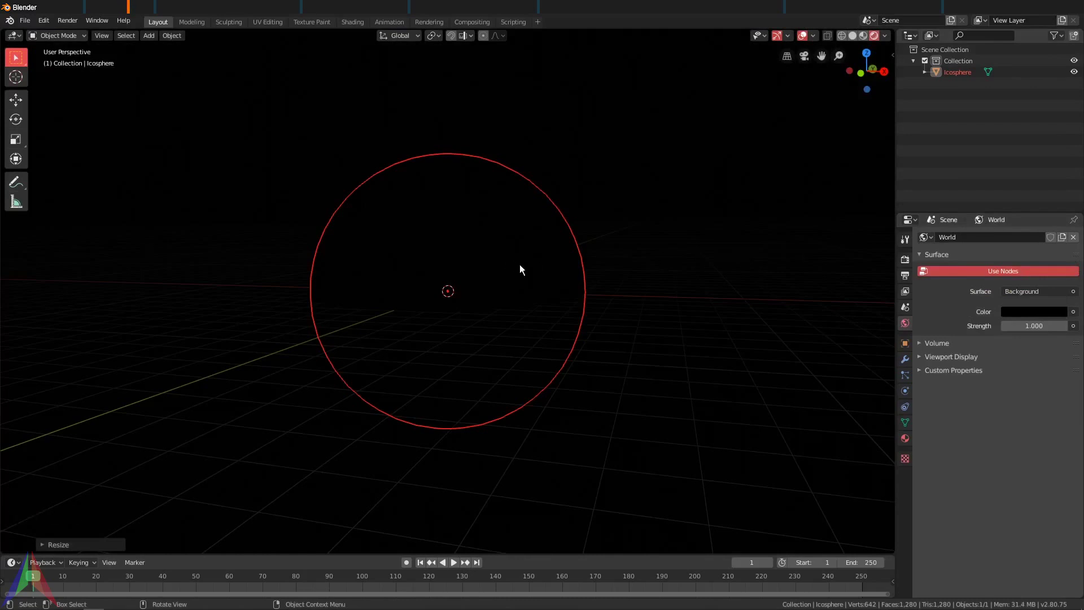
Step: Add a Sun light and move it off to one side of the sphere
key(shift+a)
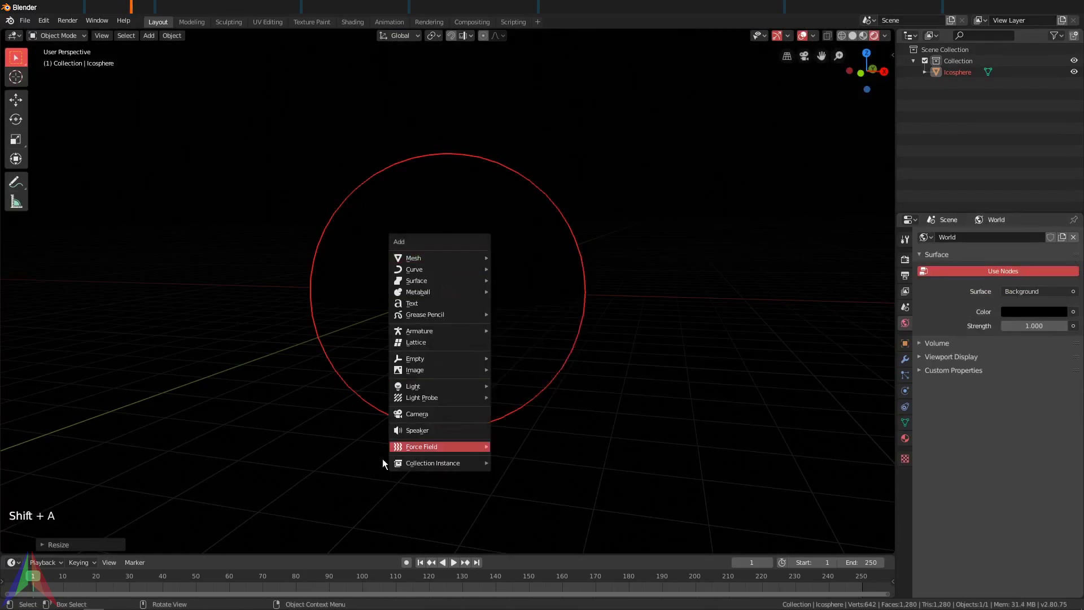
middle_click(542, 400)
key(ctrl+z)
key(r)
middle_click(521, 403)
key(g)
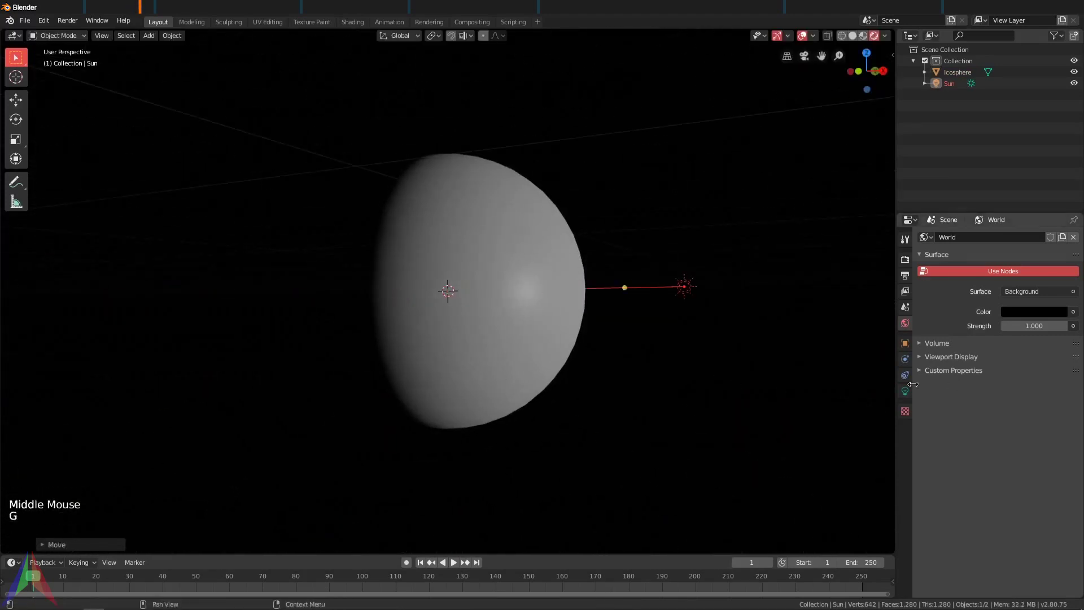
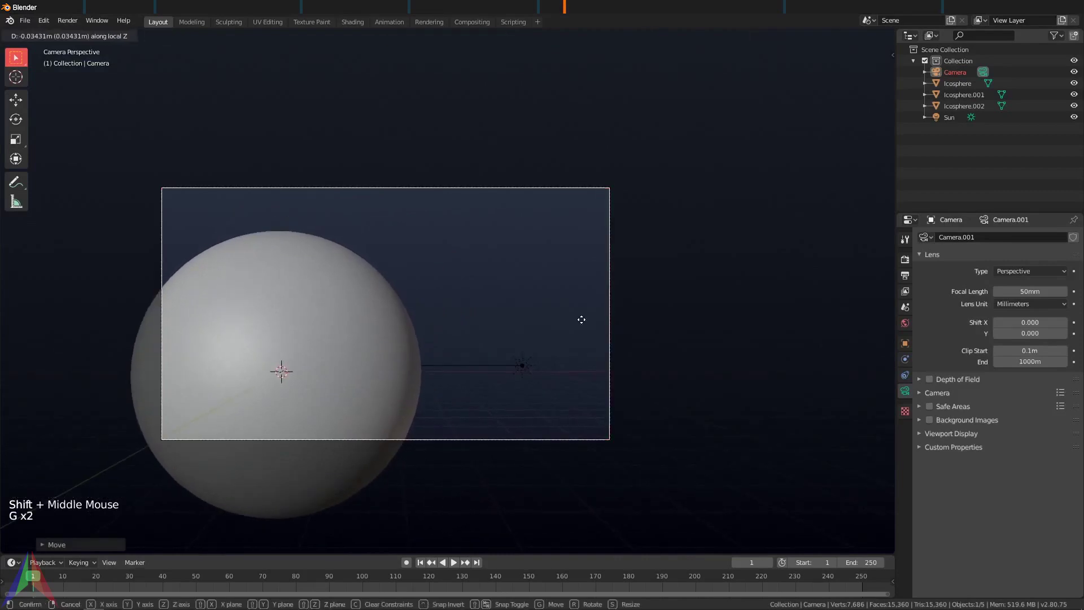
Step: Position the camera along its viewing axis and rotate the Sun around the vertical axis
key(g)
key(g)
key(g)
key(z)
key(g)
key(g)
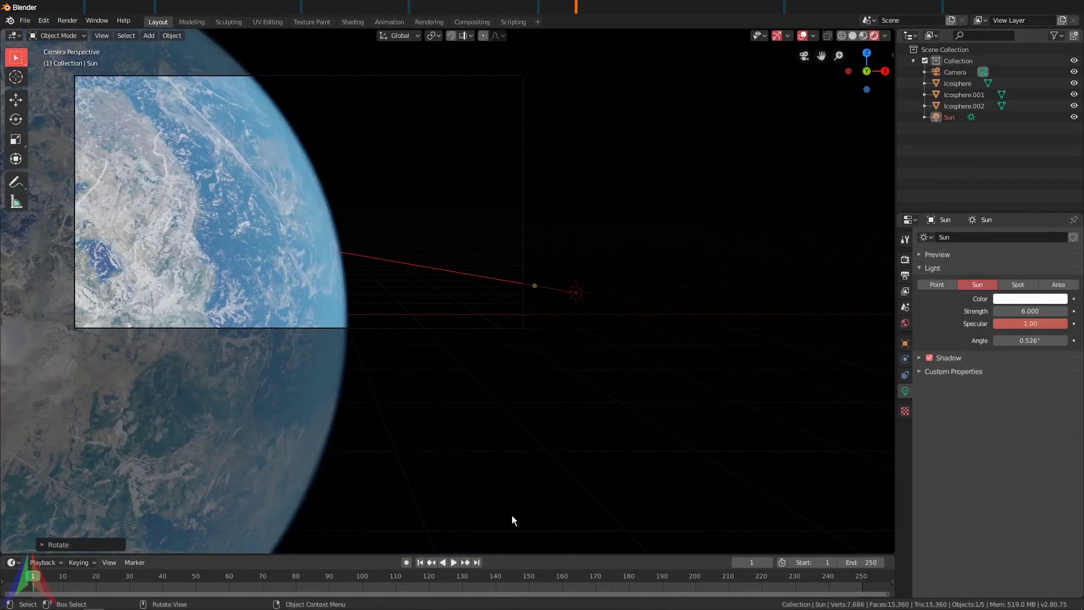
key(r)
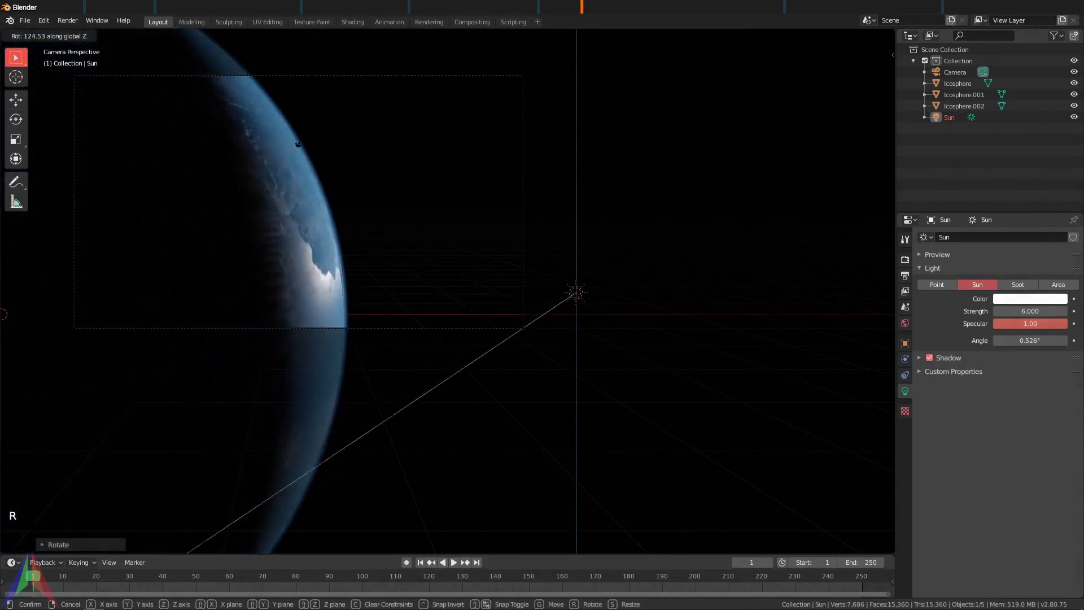
click(308, 196)
Step: Duplicate the Earth, cloud and atmosphere spheres and shrink the copies to moon size
middle_click(305, 201)
middle_click(344, 266)
scroll(down, 3)
middle_click(413, 296)
key(z)
click(470, 264)
click(466, 264)
key(g)
key(KP_0)
key(z)
scroll(up, 3)
middle_click(410, 265)
scroll(down, 3)
key(alt+d)
key(s)
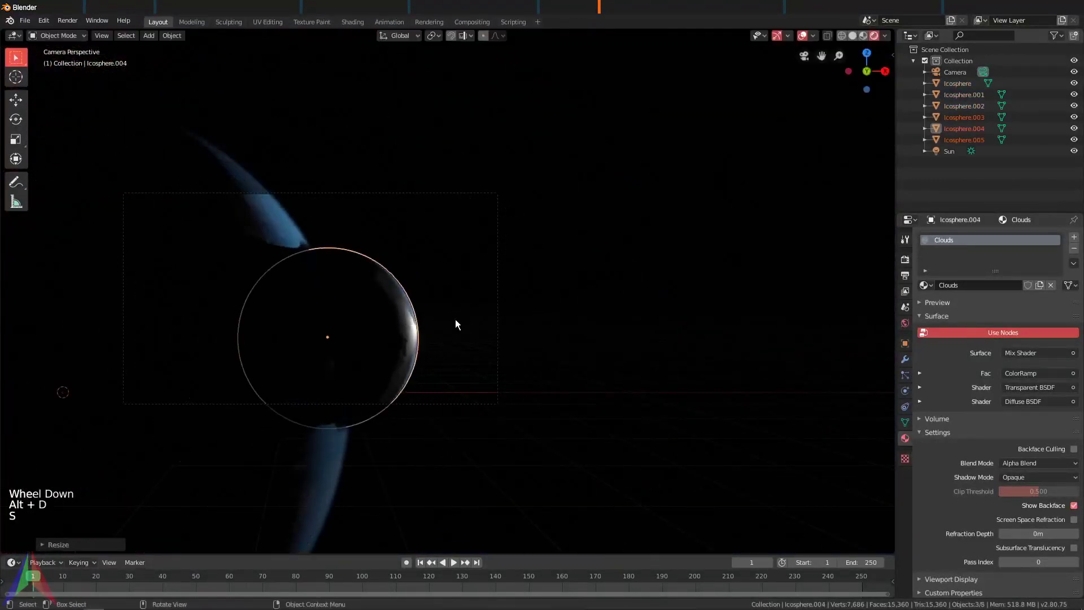
Step: Move the cloud-shell sphere Icosphere.004 into place above the Earth in the camera frame
key(g)
middle_click(483, 295)
scroll(down, 3)
middle_click(422, 275)
key(g)
key(KP_0)
scroll(up, 3)
middle_click(392, 224)
key(s)
key(g)
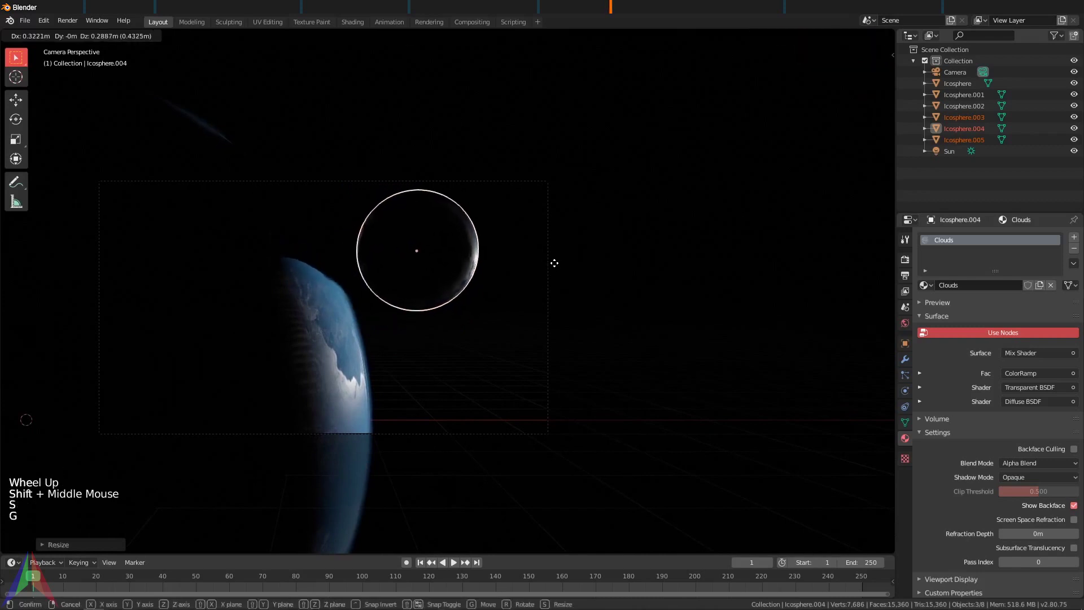
middle_click(542, 274)
key(g)
key(s)
middle_click(485, 333)
key(g)
scroll(up, 3)
middle_click(386, 364)
scroll(down, 3)
scroll(up, 3)
middle_click(396, 280)
Step: Add a blue Spot light of 216.2 W above the moon and check it through the camera
click(485, 388)
key(shift+a)
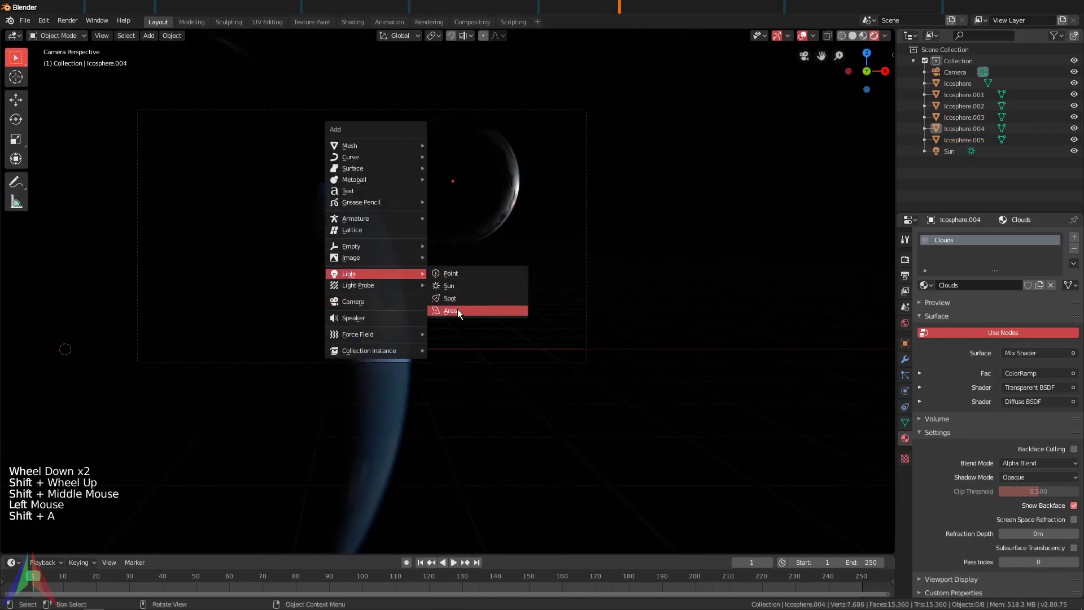
middle_click(467, 351)
key(g)
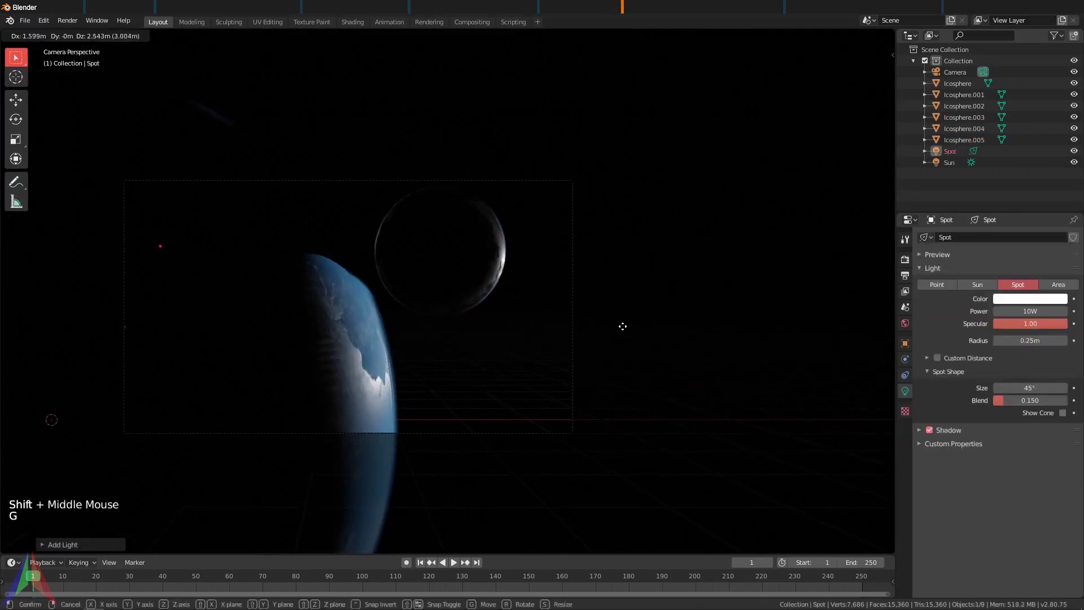
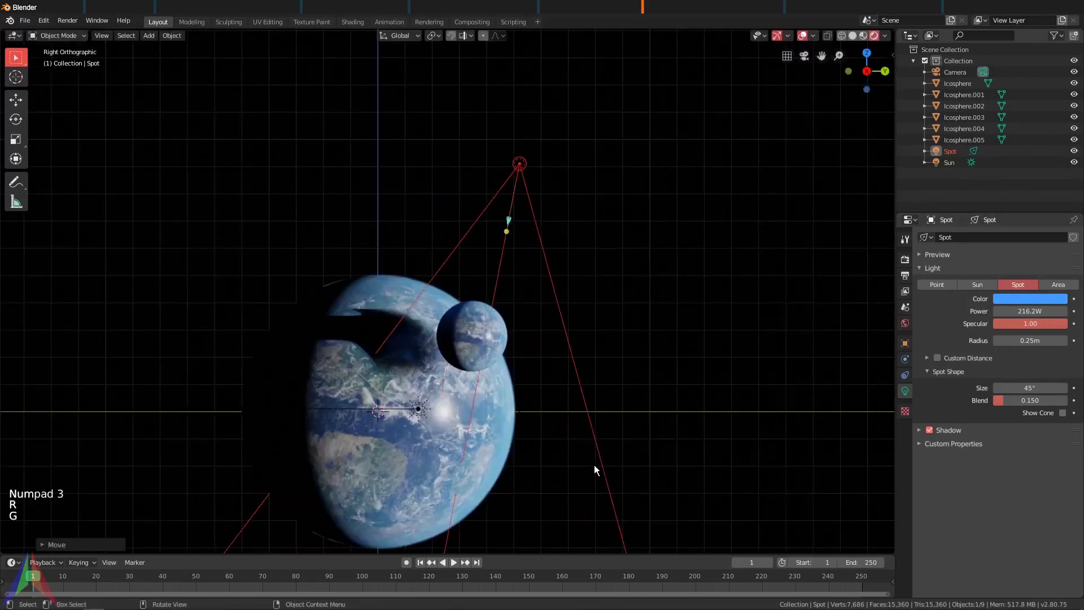
key(KP_0)
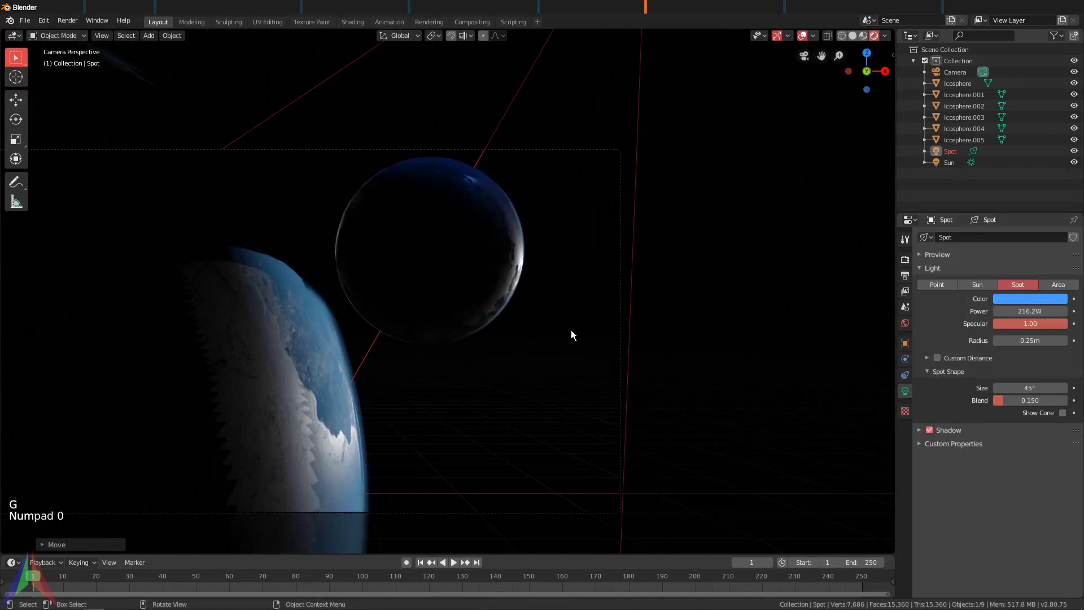
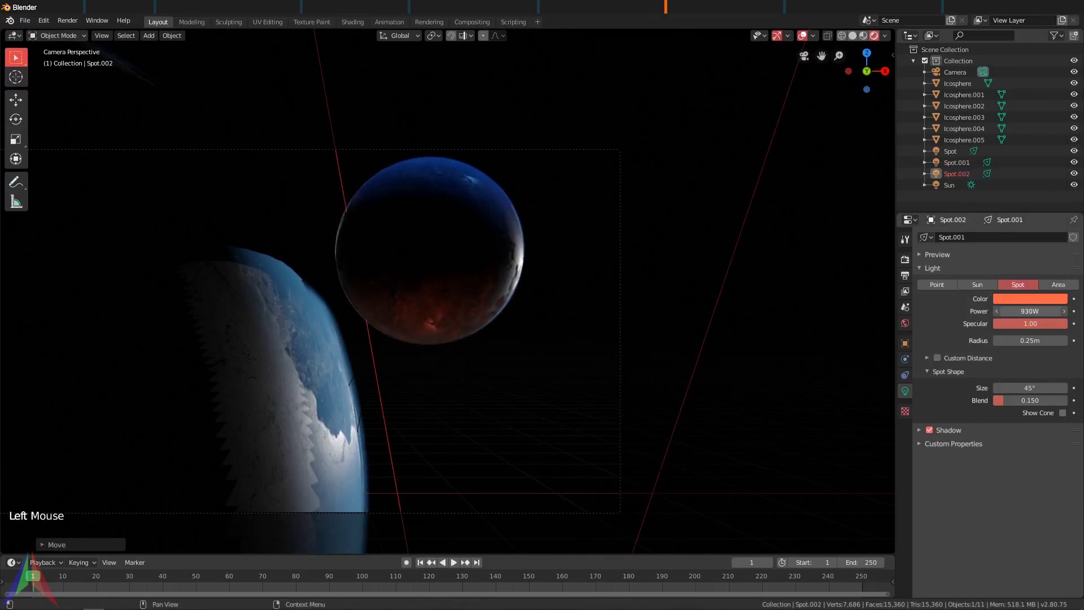
Step: Rotate and reposition the spot light from a side view, then check it in the camera view
key(KP_3)
scroll(down, 3)
middle_click(457, 291)
scroll(up, 3)
key(r)
key(g)
key(KP_0)
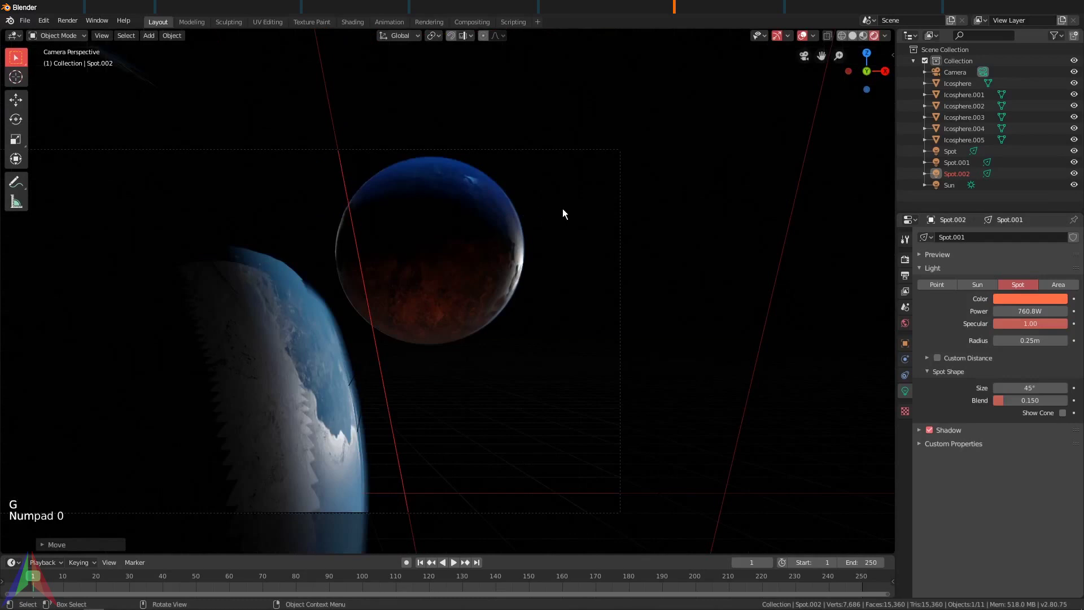
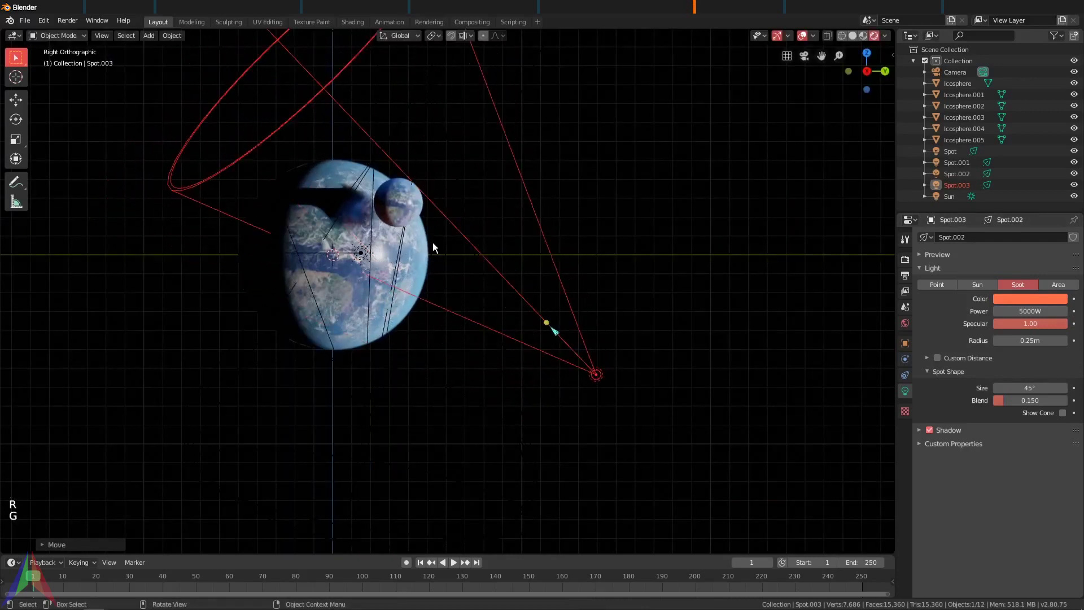
Step: From the camera view, bring up the Add menu's list of light types
key(KP_0)
key(r)
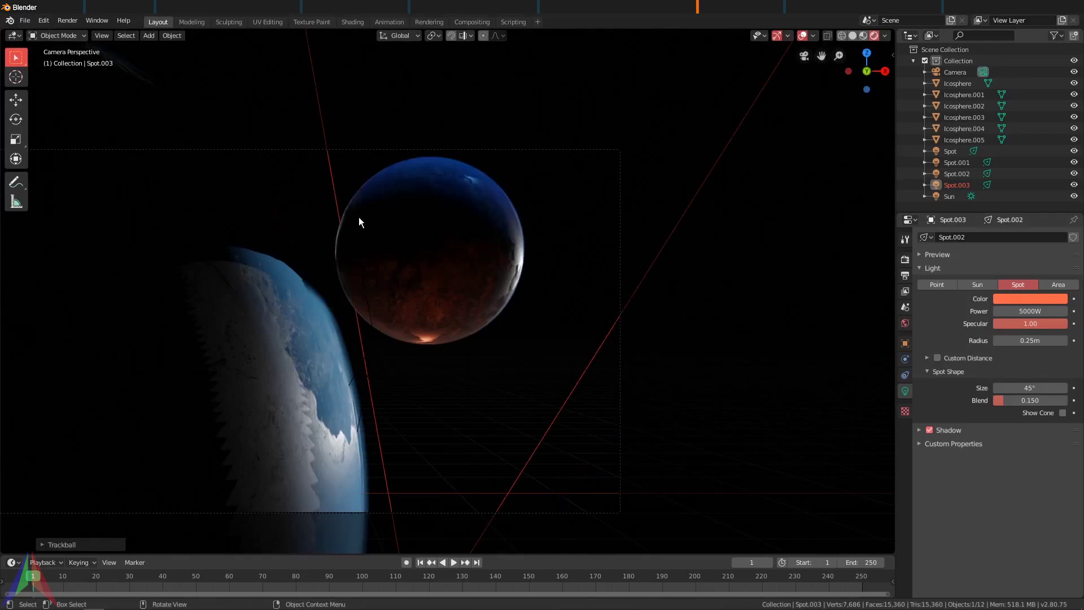
key(shift+a)
key(shift+a)
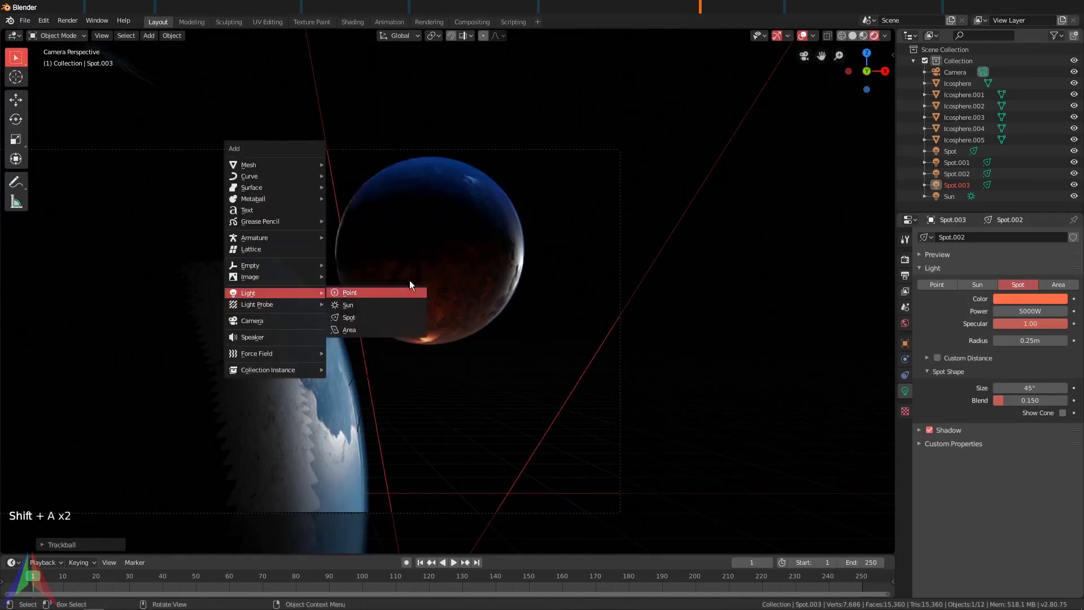
Step: Place the new Point light above the Earth and moon and view it through the camera
middle_click(426, 298)
scroll(down, 3)
middle_click(369, 282)
key(g)
middle_click(548, 229)
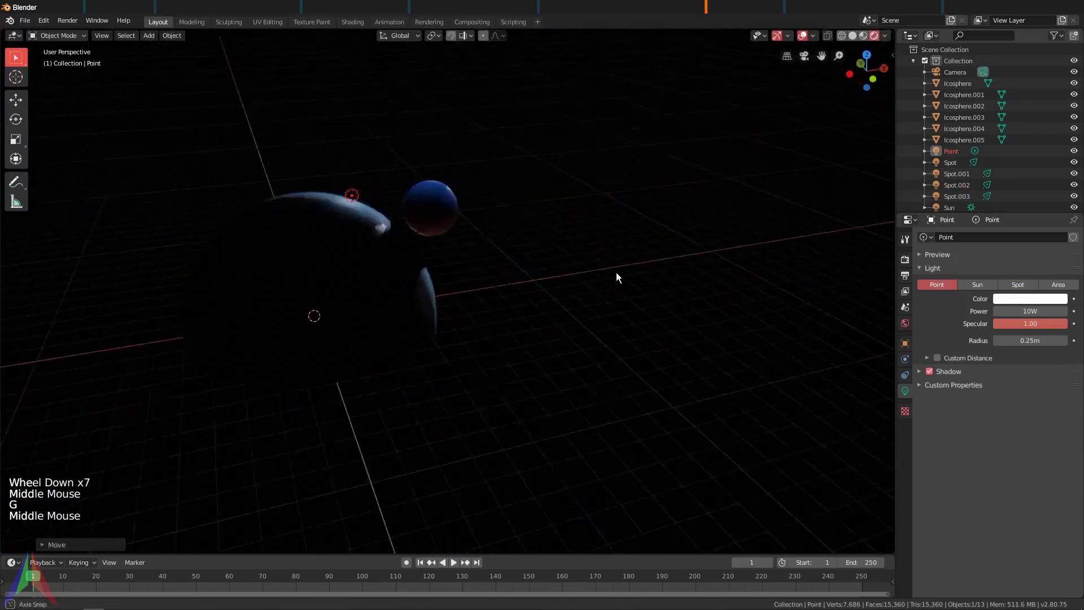
key(g)
key(Right)
key(KP_0)
Step: Make the point light purple with about 382.8 W power and a 3.82 m radius
click(1040, 302)
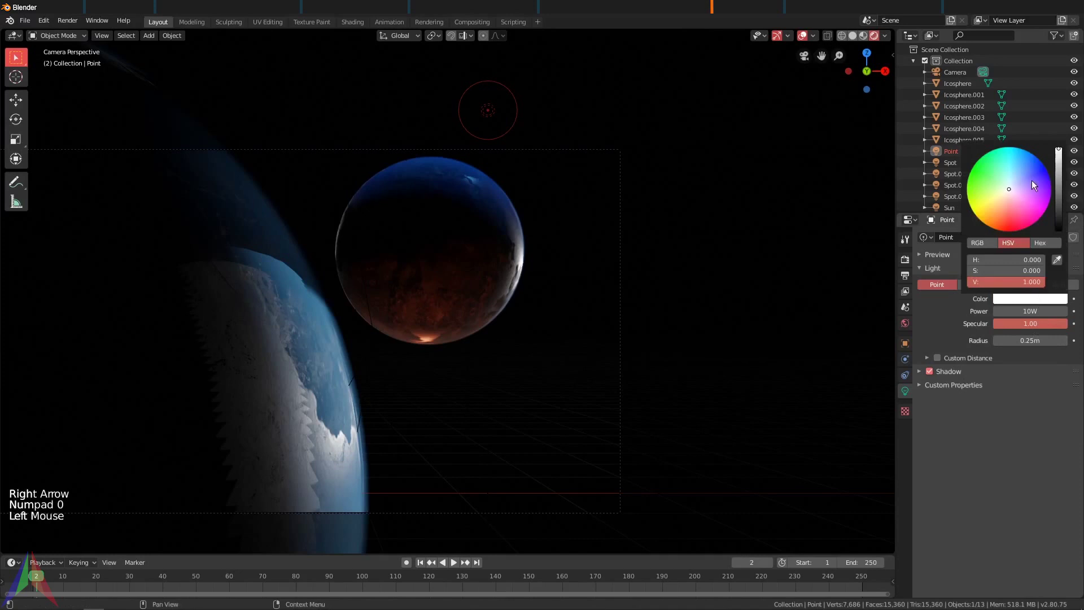
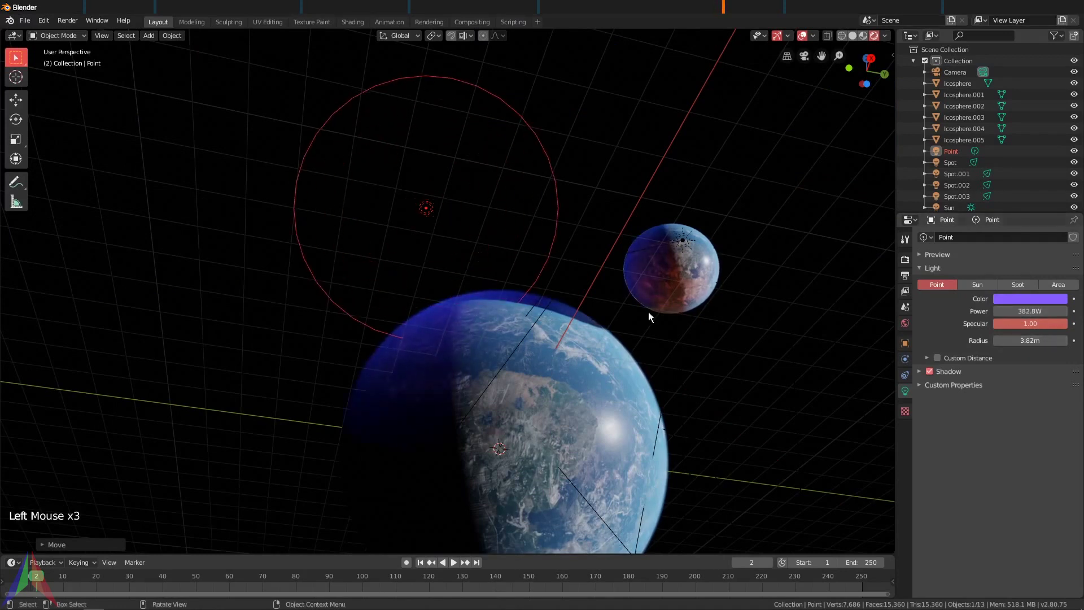
key(KP_0)
key(g)
middle_click(442, 439)
scroll(down, 3)
middle_click(441, 407)
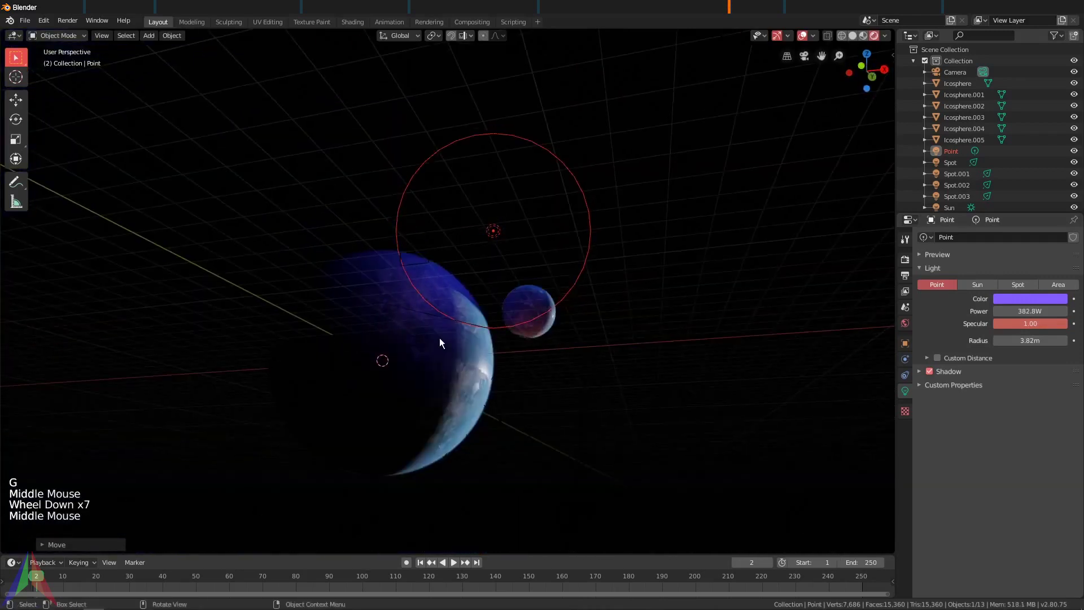
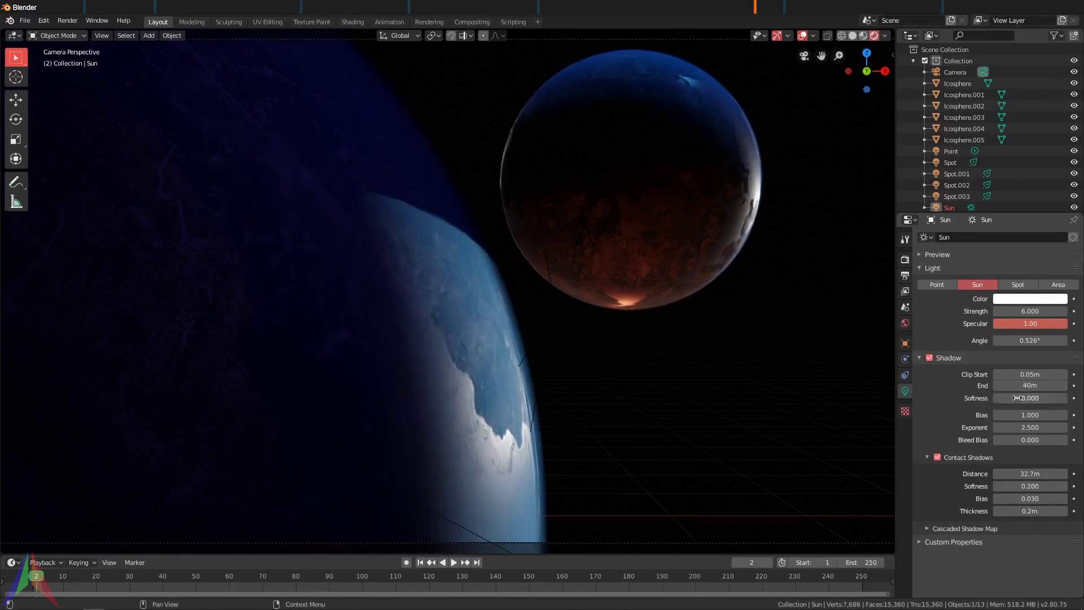
Step: In Render Properties Shadows, set the Eevee Cascade Size to 2048px
click(909, 265)
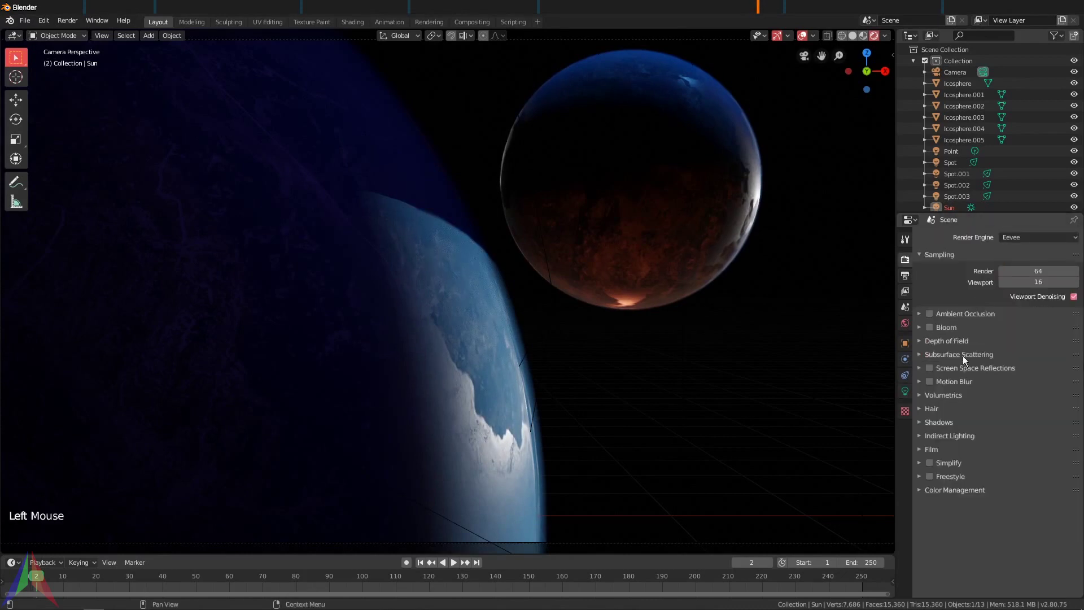
click(940, 425)
click(1018, 447)
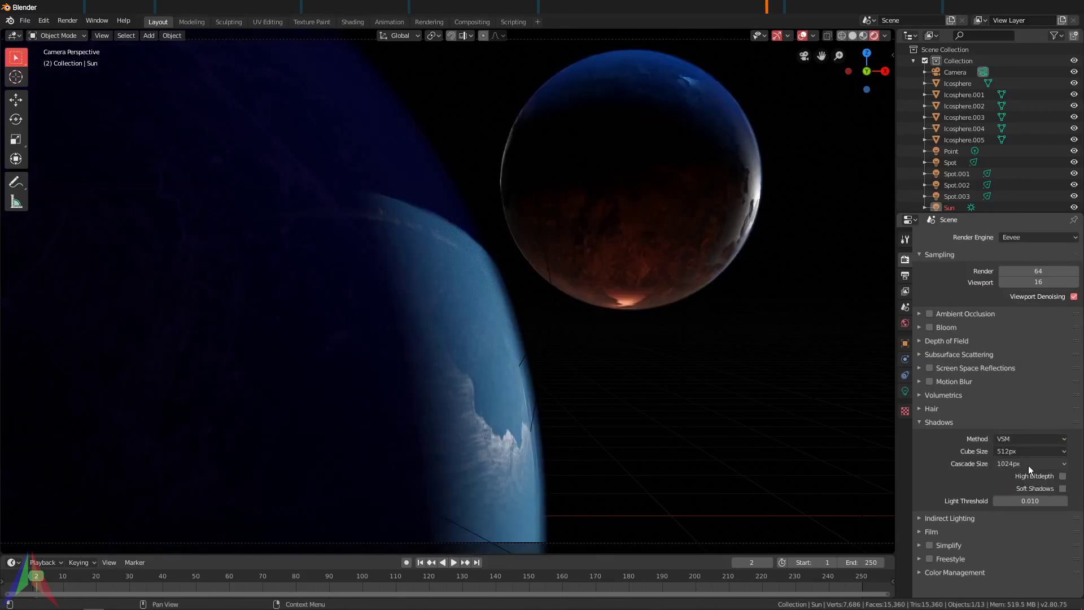
click(1011, 464)
click(1020, 469)
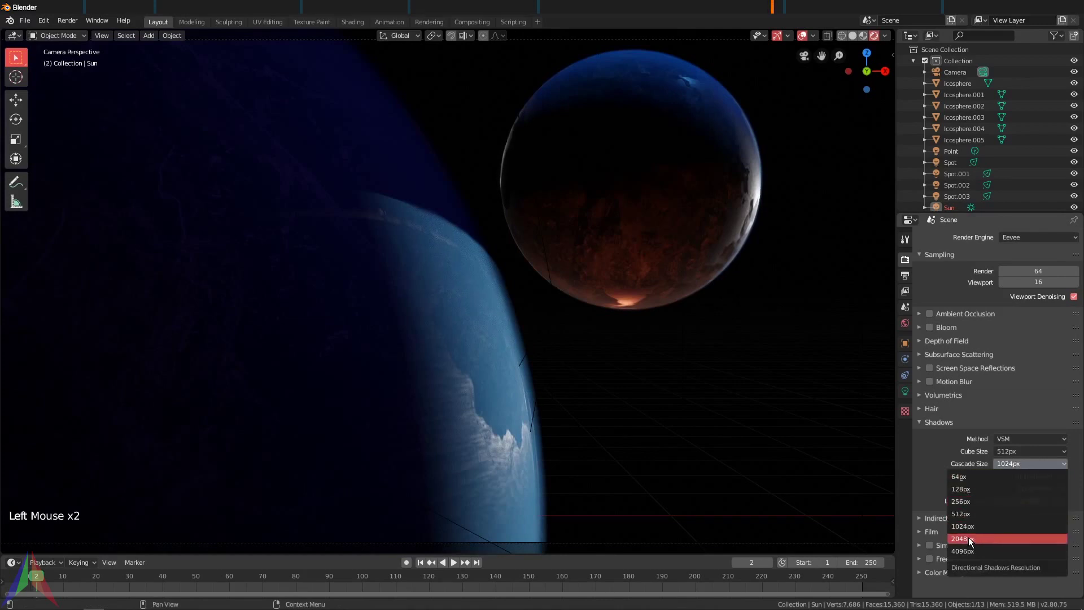
click(786, 338)
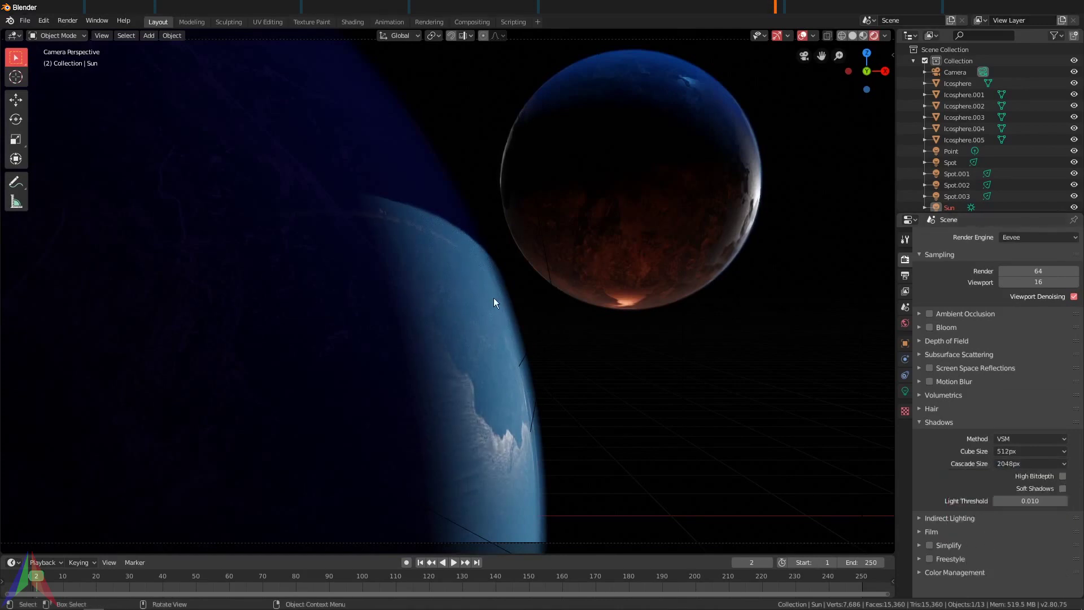
middle_click(447, 295)
Step: Select the atmosphere shell sphere around the Earth
middle_click(448, 252)
middle_click(432, 319)
middle_click(437, 317)
scroll(up, 3)
middle_click(515, 320)
key(KP_0)
click(504, 368)
scroll(down, 3)
middle_click(475, 338)
scroll(up, 3)
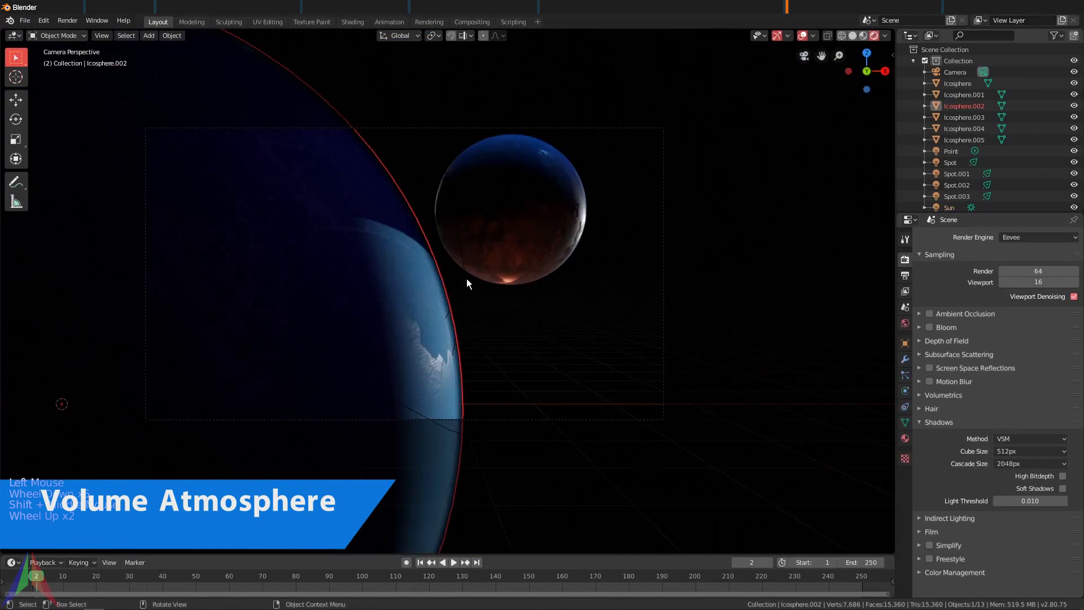
key(Home)
middle_click(804, 410)
scroll(down, 3)
Step: Duplicate the atmosphere shell in place as Icosphere.006
key(g)
click(1013, 295)
key(z)
key(z)
key(z)
key(shift+d)
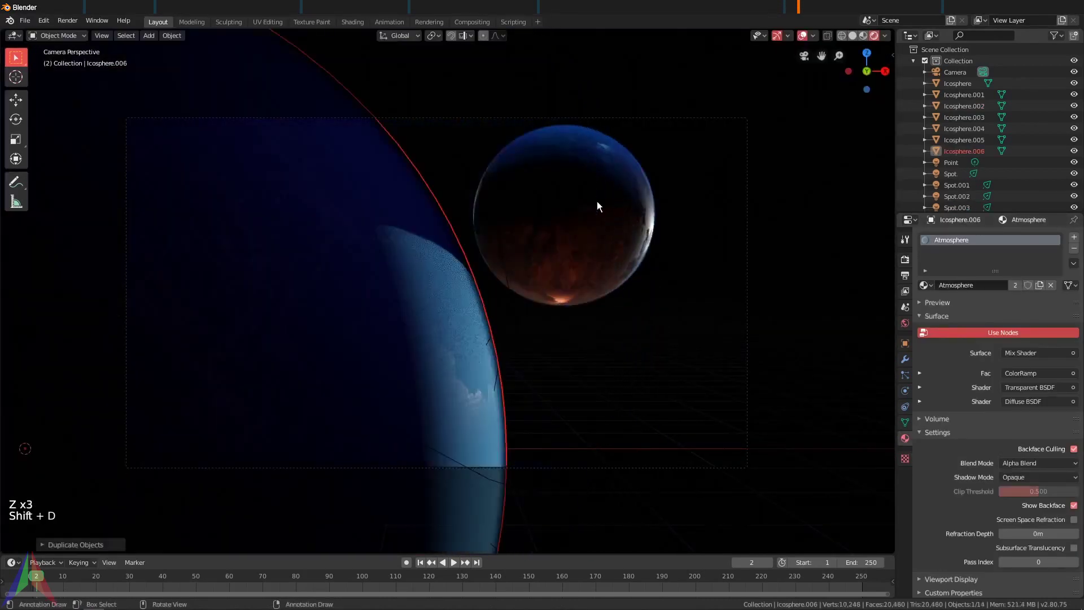
key(h)
click(476, 309)
key(x)
key(alt+h)
click(470, 321)
scroll(up, 3)
middle_click(500, 318)
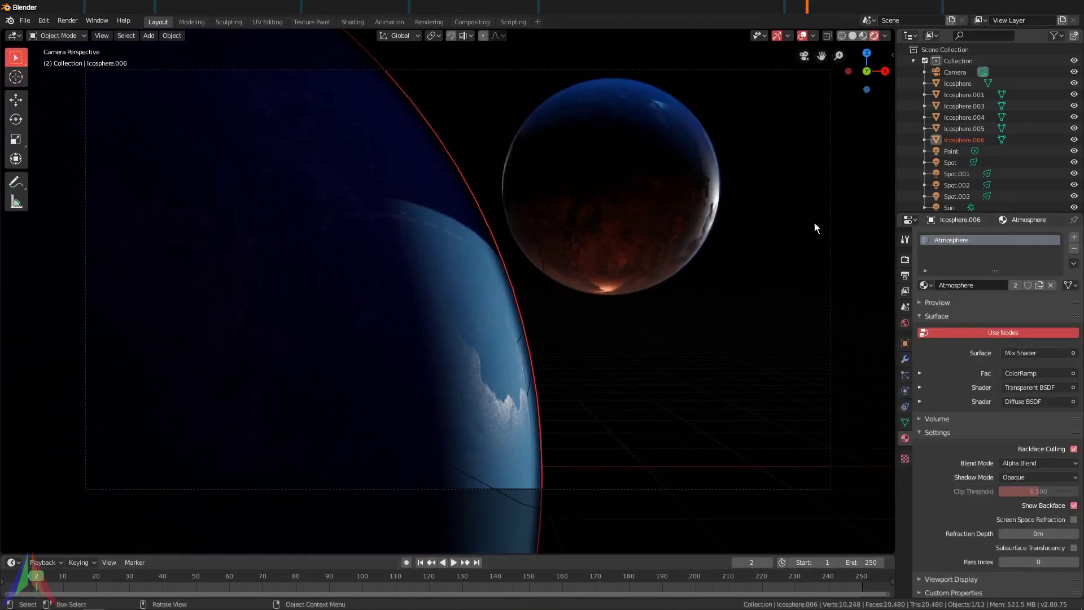
Step: Make the copy's material single-user, rename it 'Atmosphere Volumetric' and start enlarging the sphere
click(1017, 294)
click(1005, 287)
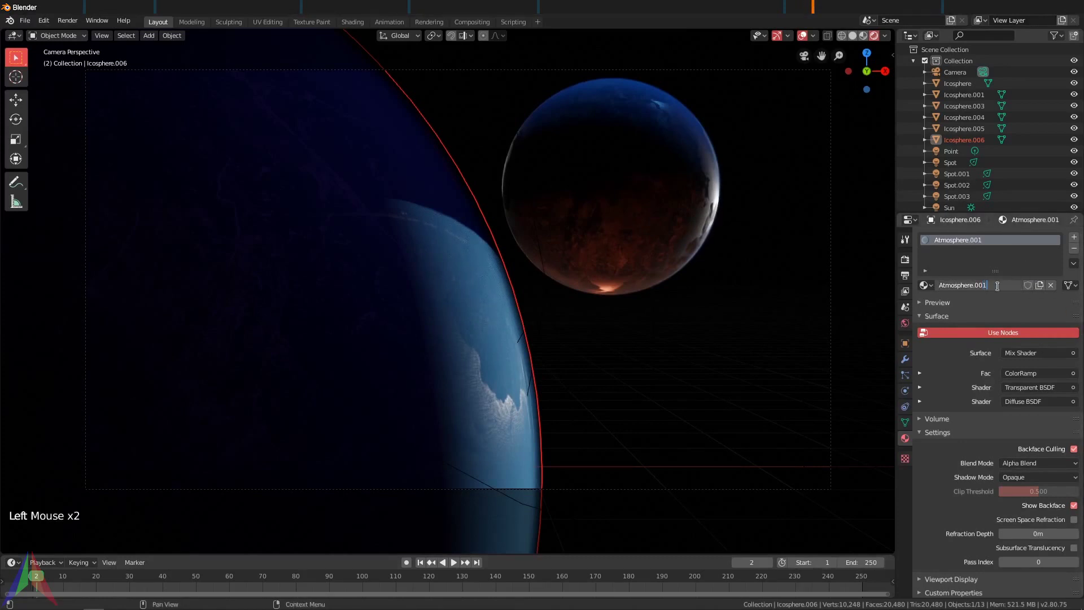
key(BackSpace)
key(BackSpace)
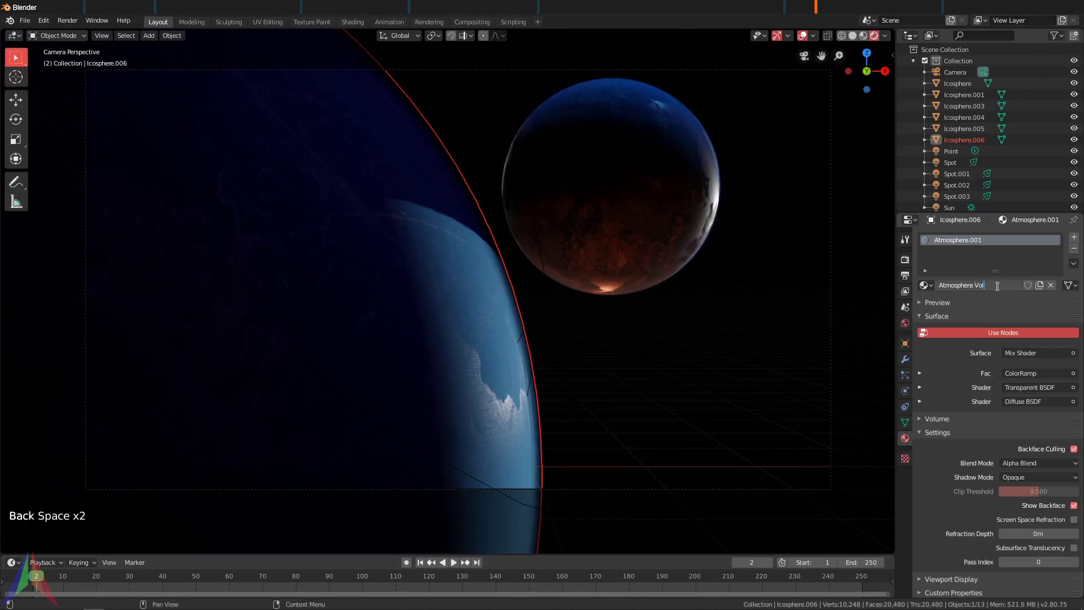
middle_click(277, 163)
scroll(down, 3)
middle_click(419, 229)
key(s)
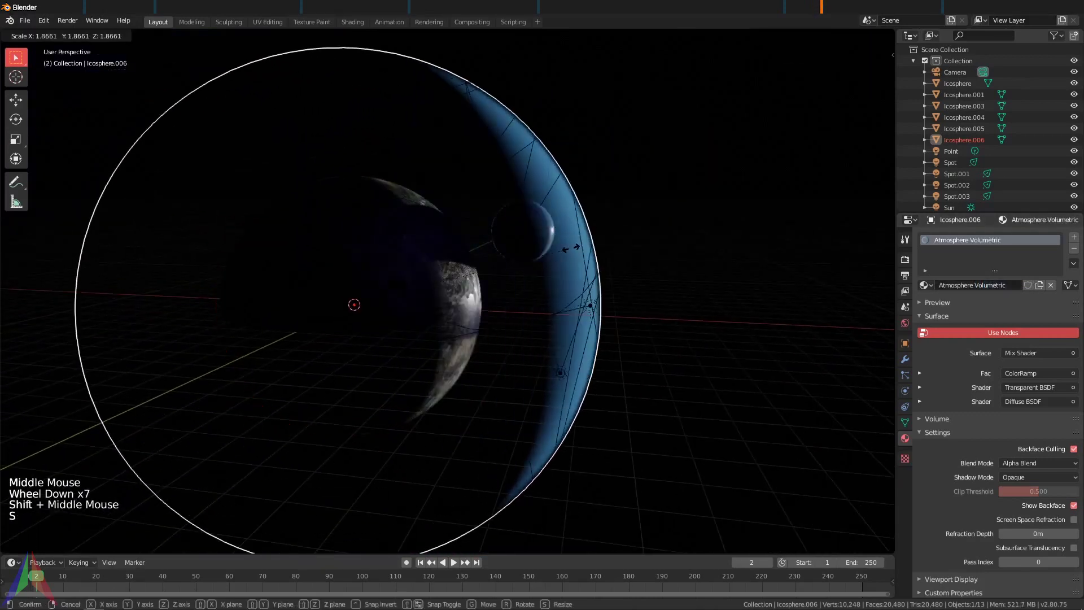
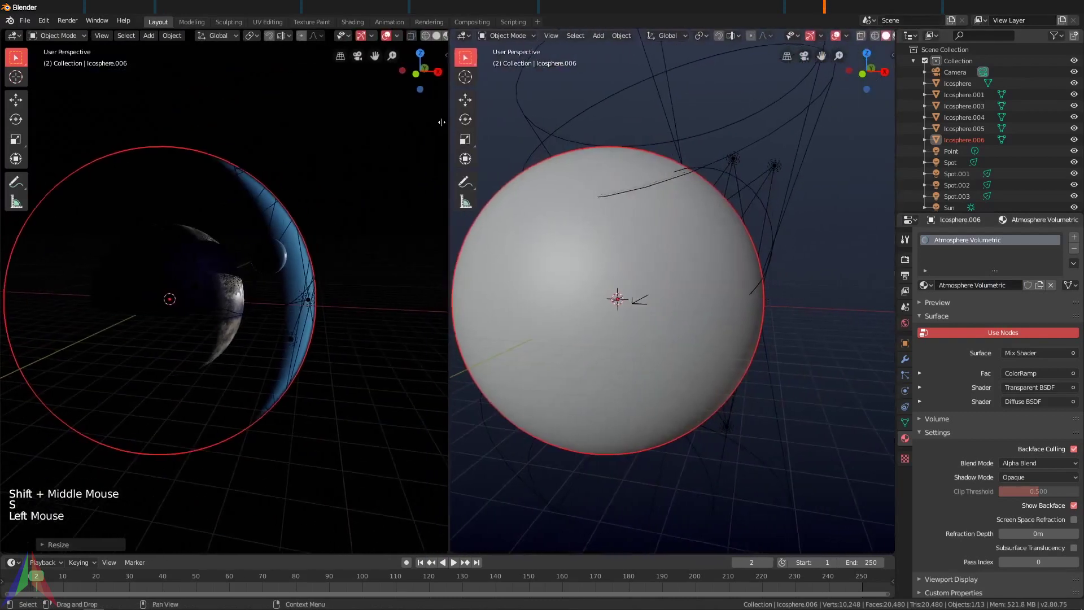
Step: Confirm the enlarged shell and delete the existing nodes from the atmosphere material
click(482, 40)
click(601, 284)
middle_click(601, 284)
scroll(down, 3)
click(593, 264)
key(x)
click(601, 339)
key(x)
click(782, 304)
key(x)
click(676, 201)
key(x)
click(590, 178)
key(x)
Step: Add a Volume Scatter node to the Atmosphere Volumetric material
key(shift+a)
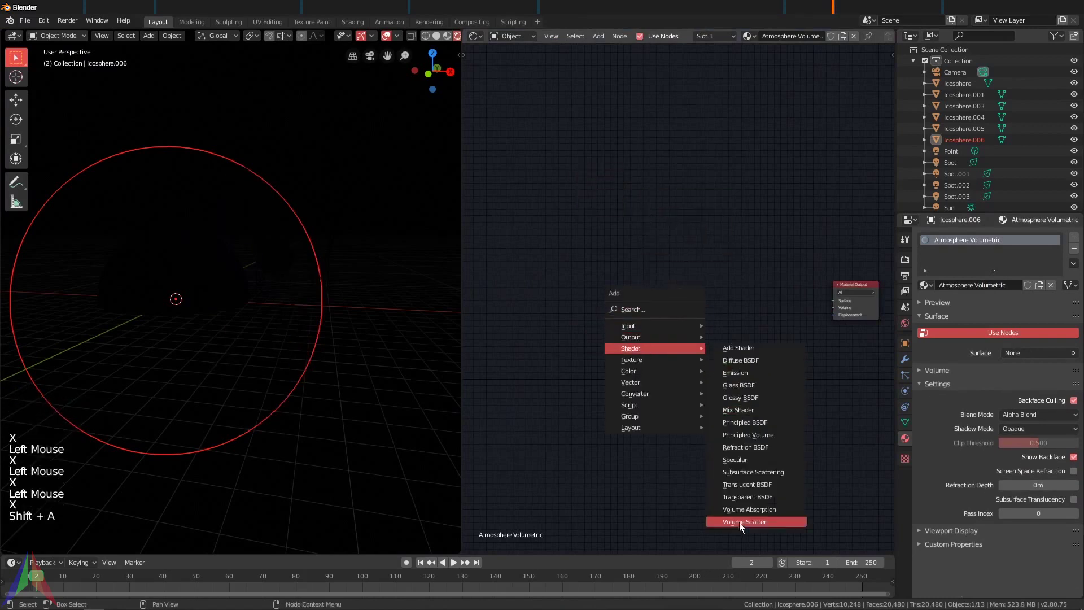
click(737, 291)
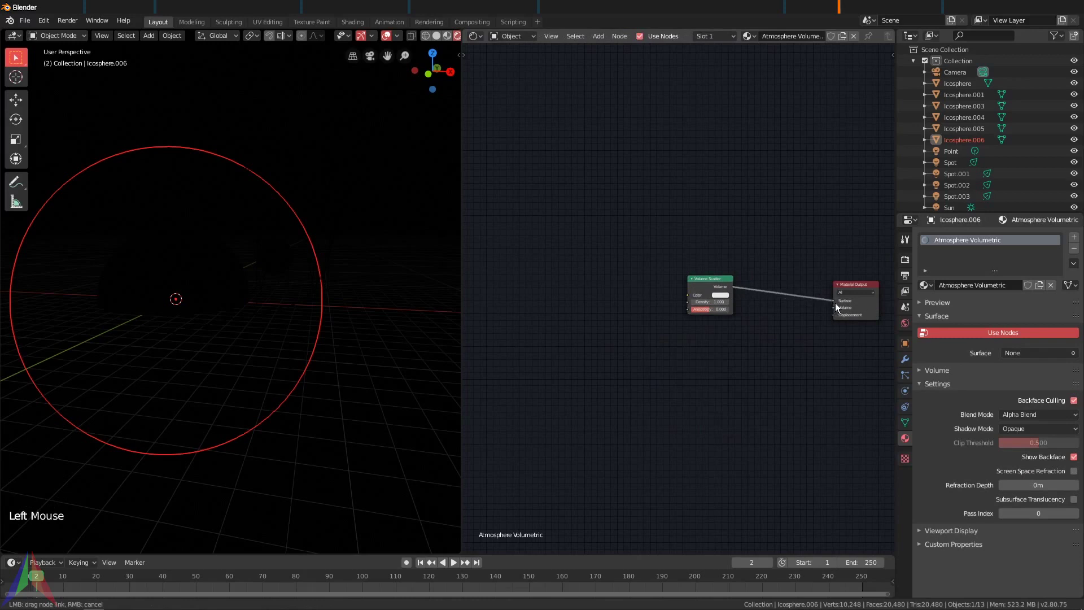
scroll(down, 3)
middle_click(197, 256)
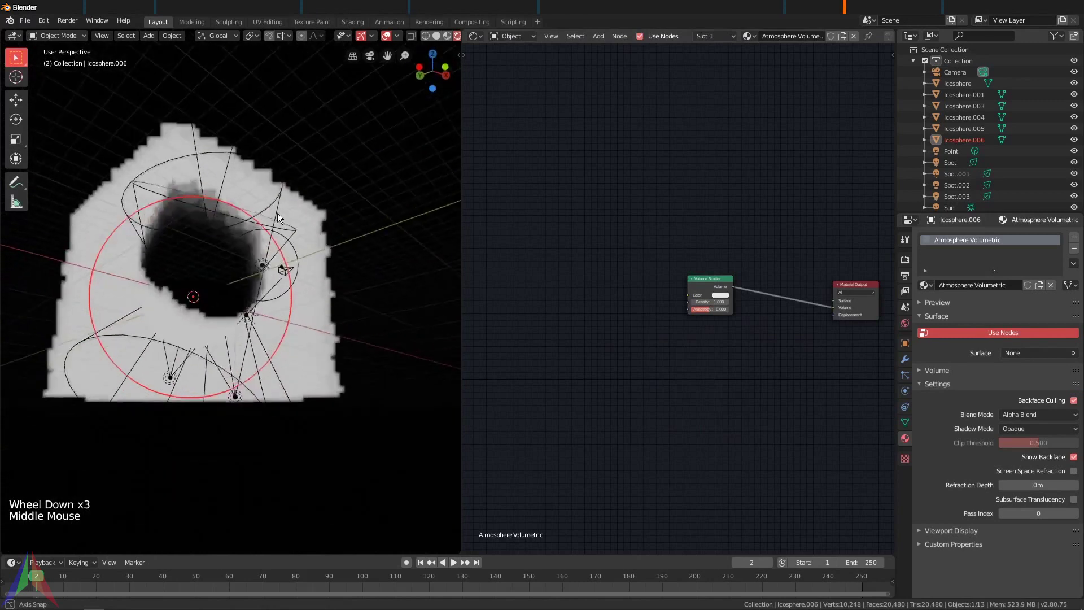
middle_click(306, 258)
scroll(up, 3)
middle_click(278, 263)
middle_click(757, 273)
scroll(up, 3)
middle_click(626, 295)
scroll(up, 3)
Step: Add a Gradient Texture fed by a Texture Coordinate node's Object output, driving scatter density
key(shift+a)
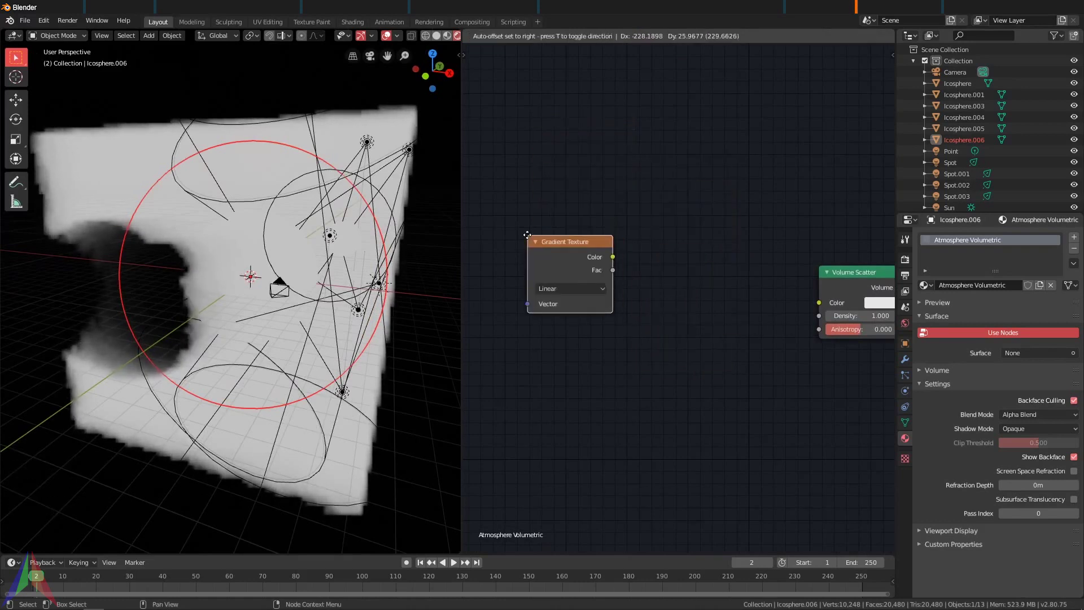
click(614, 259)
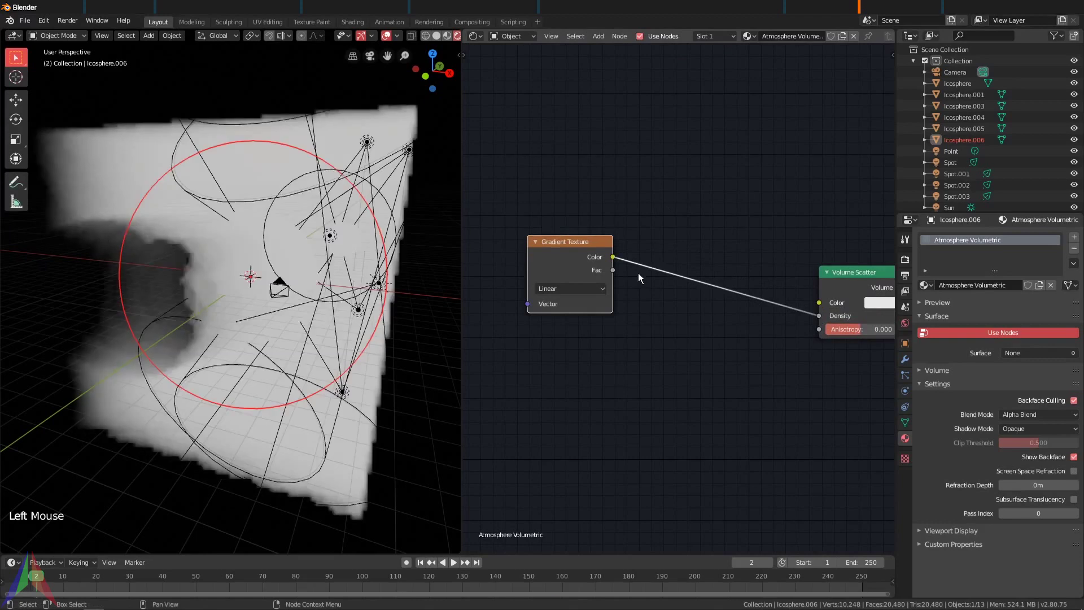
middle_click(621, 250)
click(658, 259)
click(631, 255)
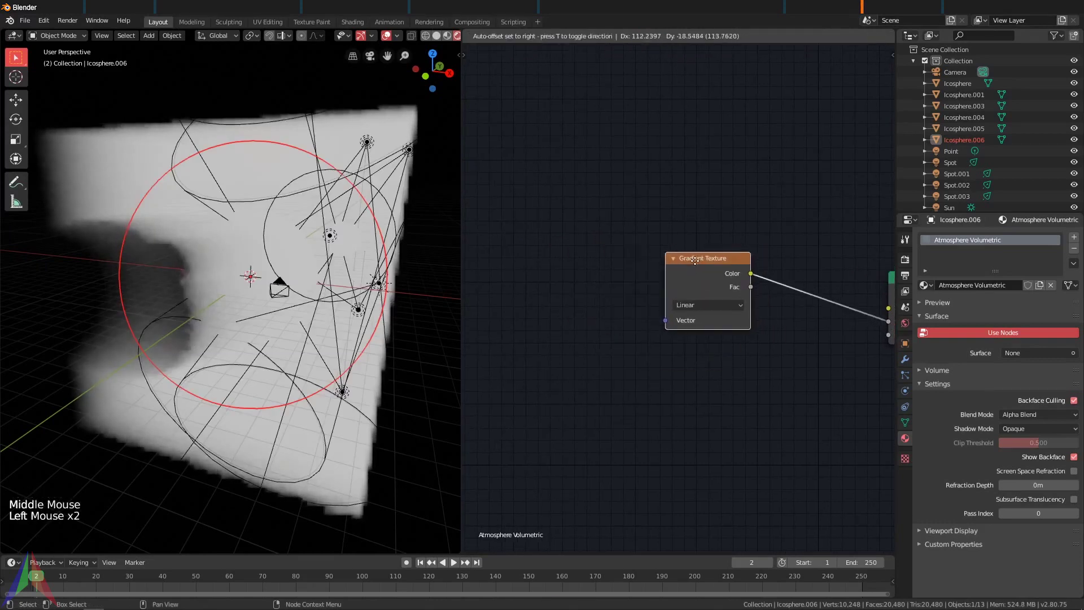
key(shift+a)
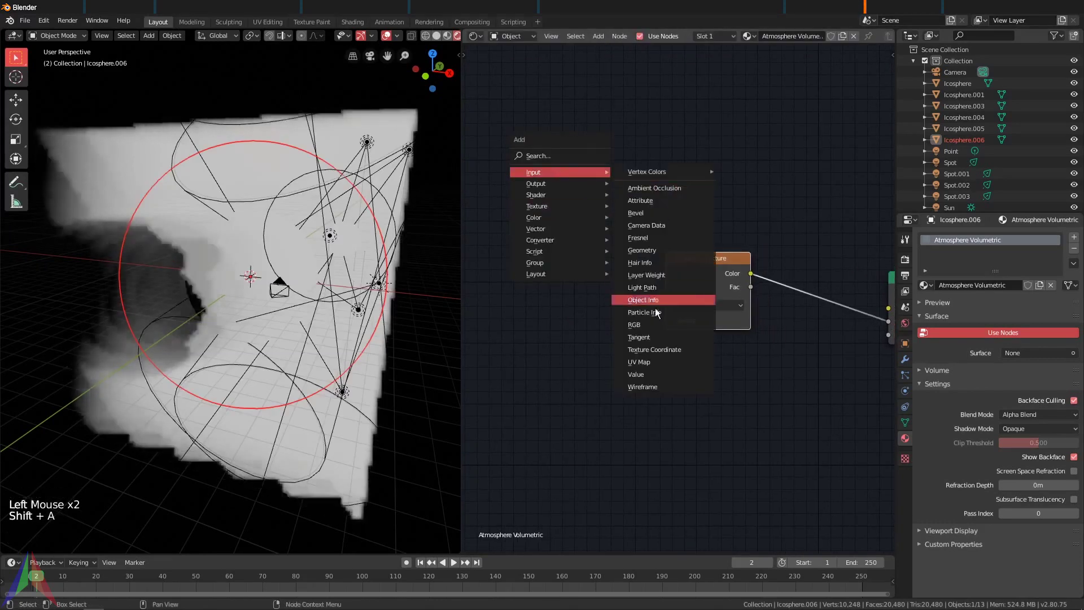
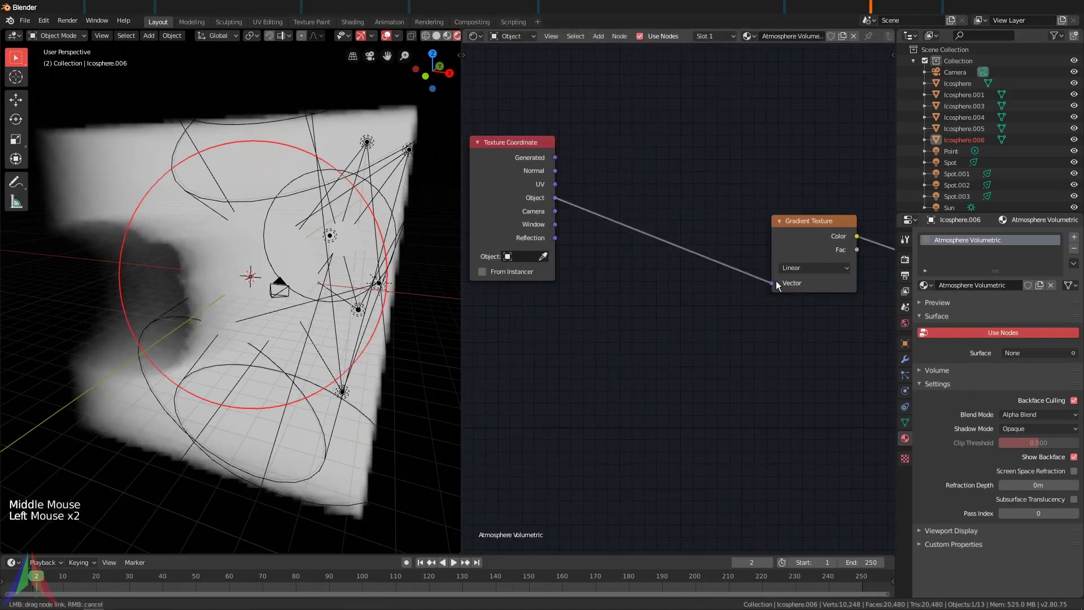
middle_click(220, 262)
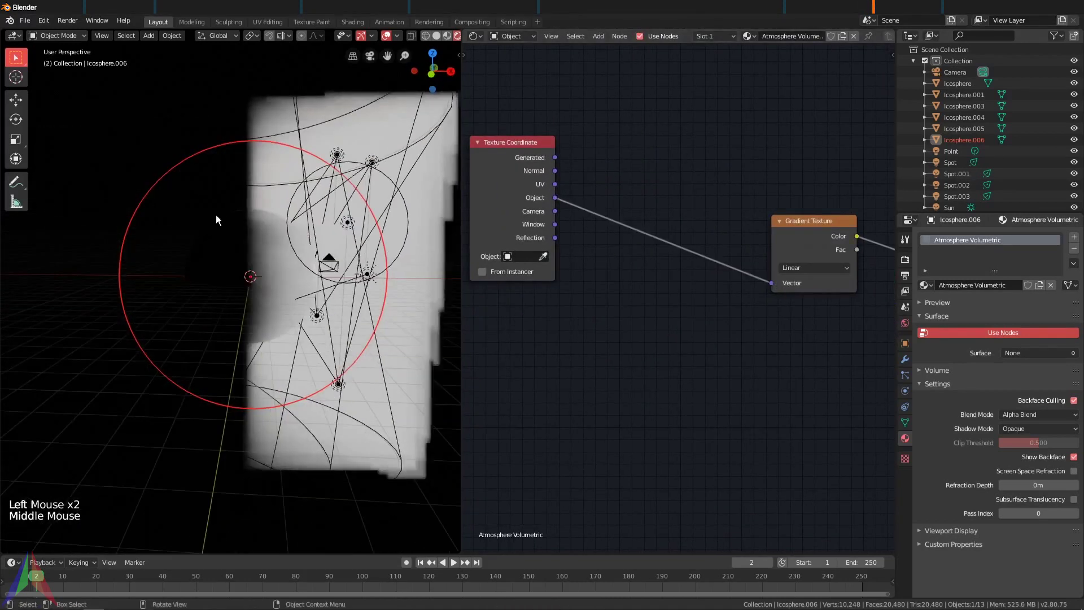
middle_click(271, 290)
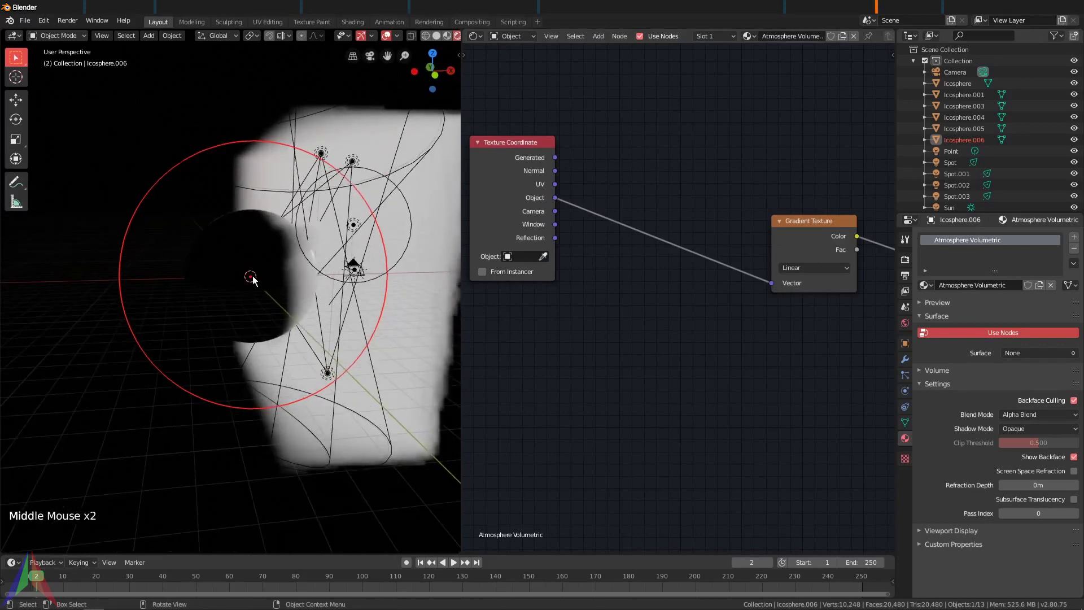
middle_click(280, 271)
scroll(down, 3)
middle_click(742, 231)
Step: Set the Gradient Texture type to Spherical so density fades around the shell
click(649, 330)
click(662, 273)
middle_click(272, 296)
scroll(up, 3)
middle_click(322, 266)
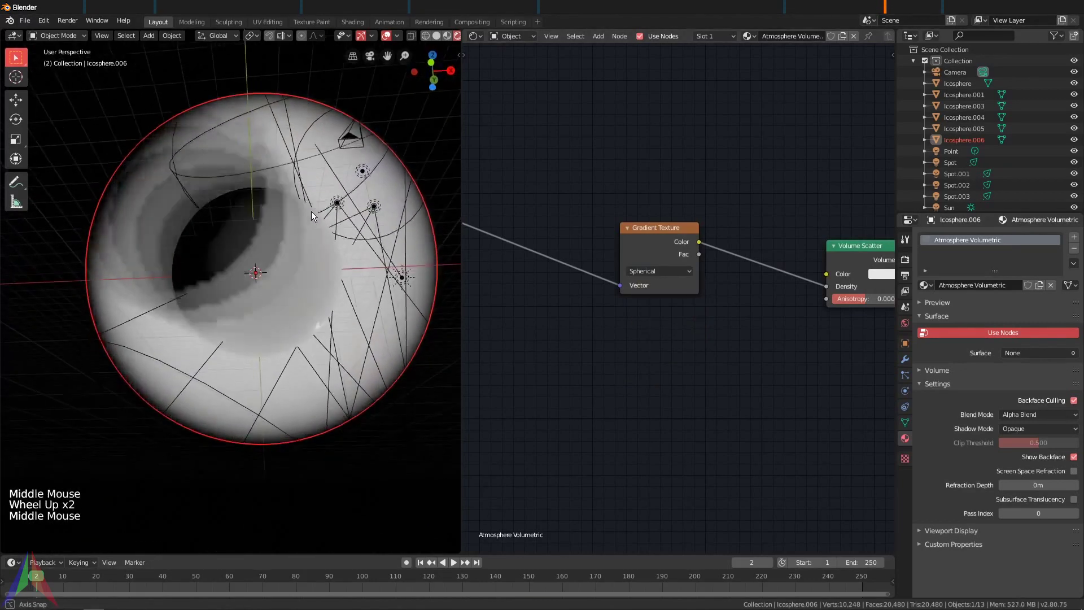
middle_click(357, 261)
middle_click(385, 288)
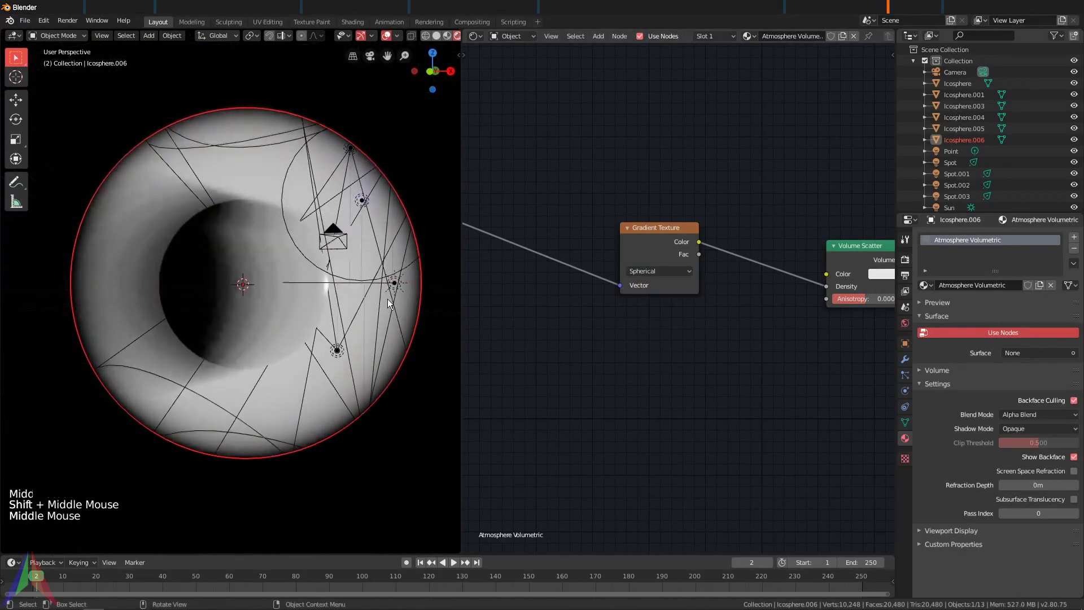
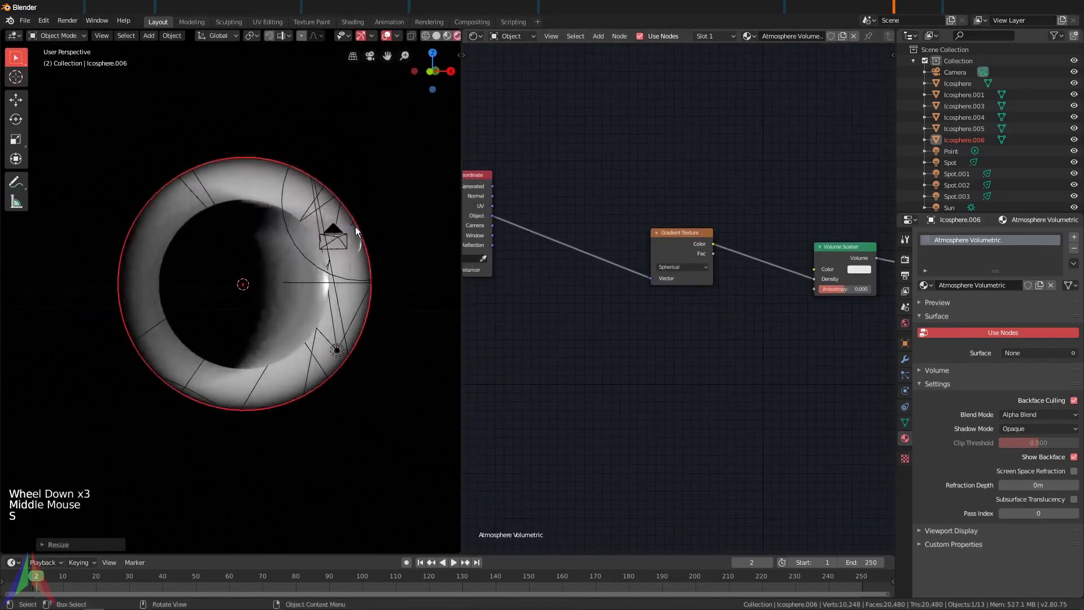
Step: Switch the viewport to material preview shading to see the spherical atmosphere fade
key(alt+a)
scroll(up, 3)
middle_click(401, 227)
middle_click(366, 231)
click(319, 205)
scroll(up, 3)
middle_click(344, 210)
key(s)
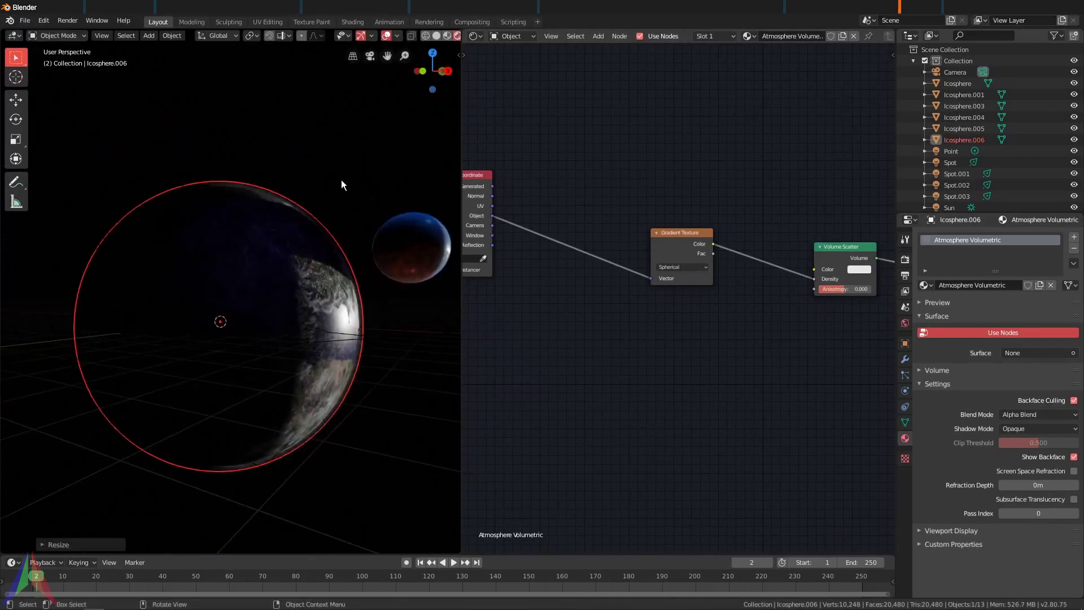
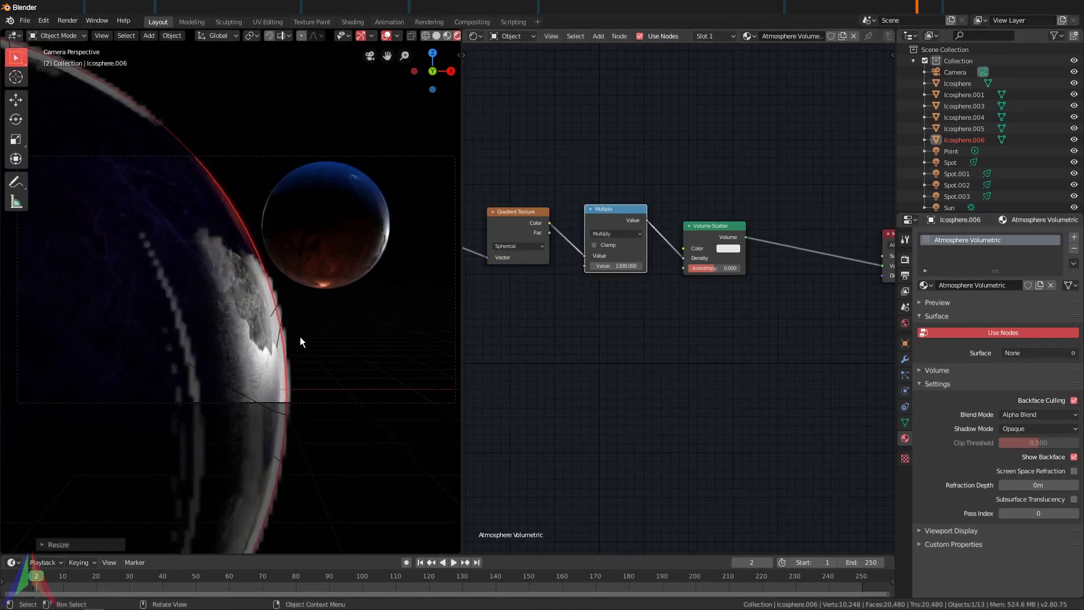
Step: Recentre the view on the node tree with the Multiply-by-1300 node in place
key(Home)
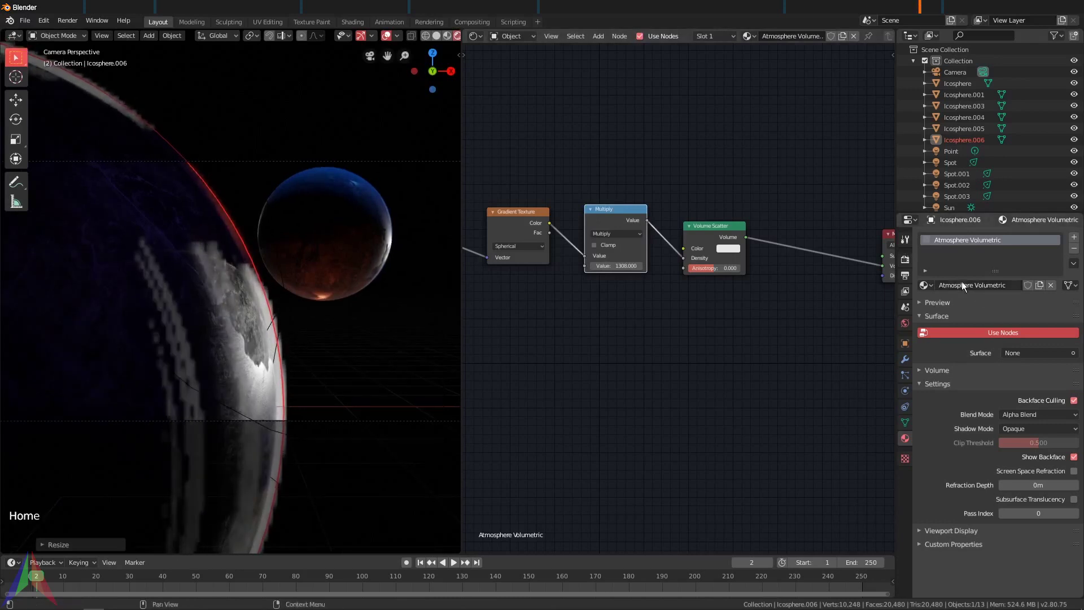
Step: Enable Volumetric Shadows with 4px tiles in Eevee render settings and return to camera view
click(908, 264)
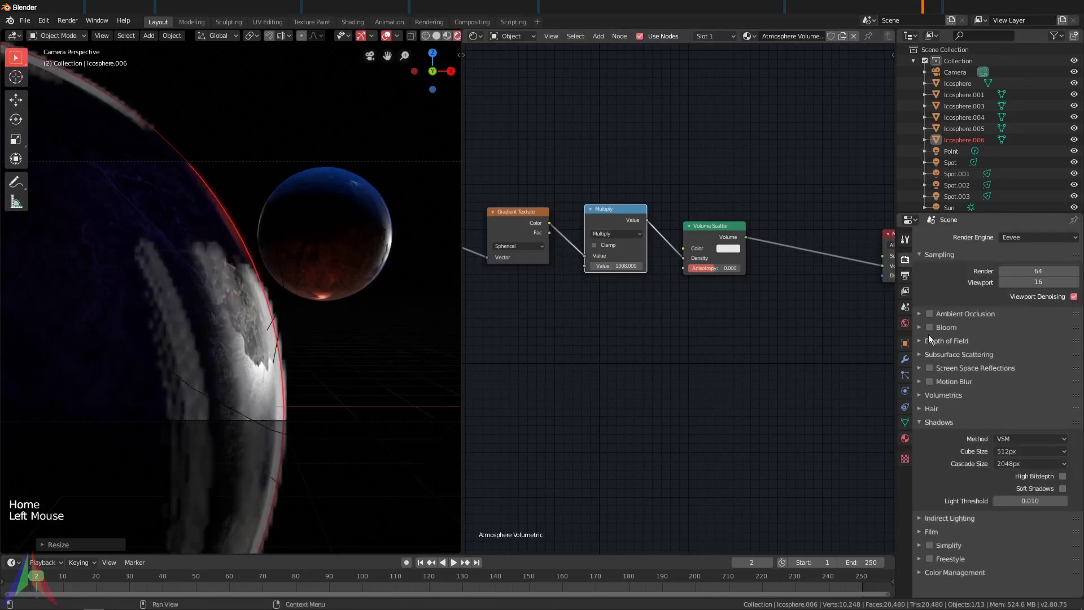
click(939, 402)
click(1016, 440)
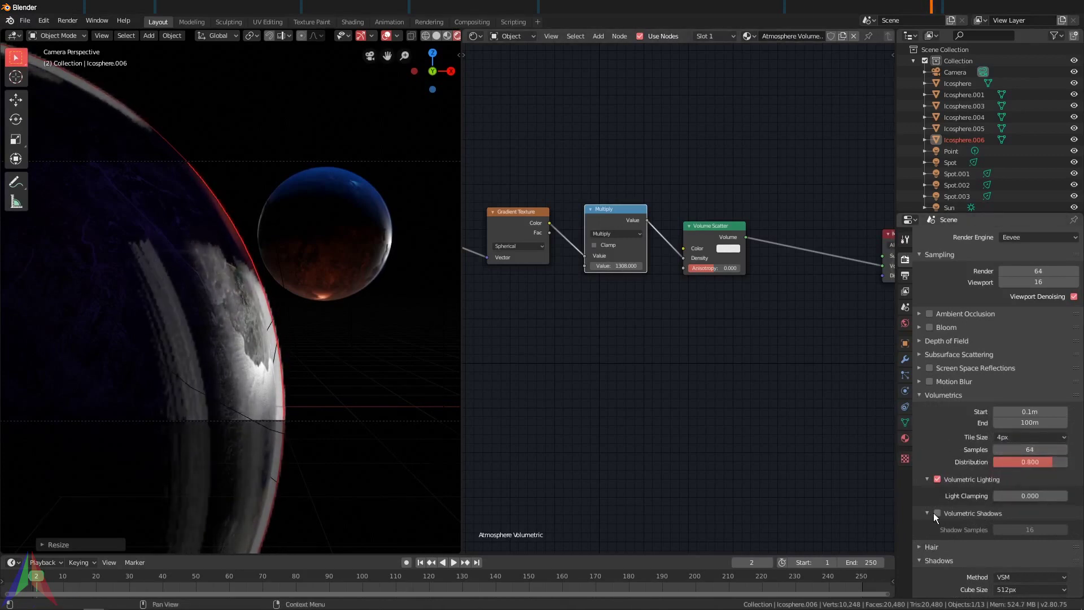
click(939, 514)
middle_click(216, 337)
key(KP_0)
Step: Switch the render engine to Cycles with rendered viewport and lower the Multiply value to 200
key(z)
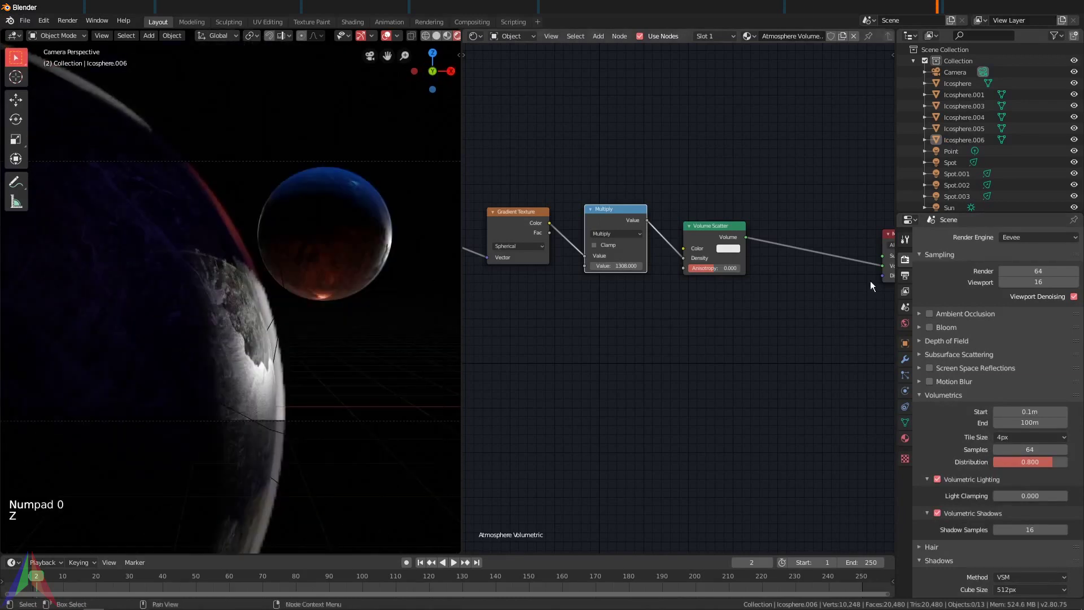
click(1017, 240)
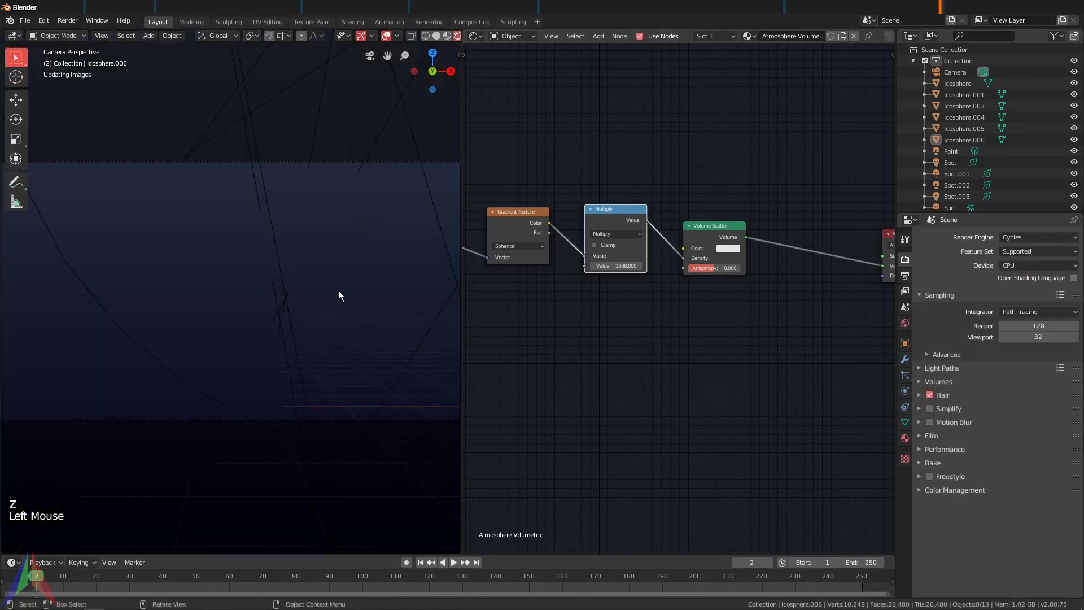
key(ctrl+b)
scroll(down, 3)
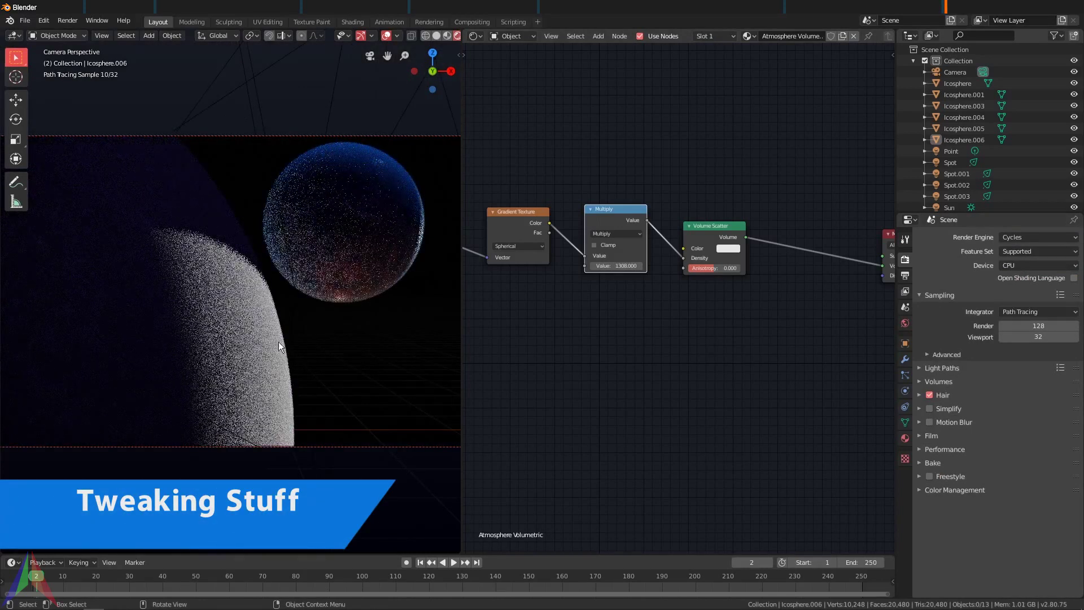
click(640, 273)
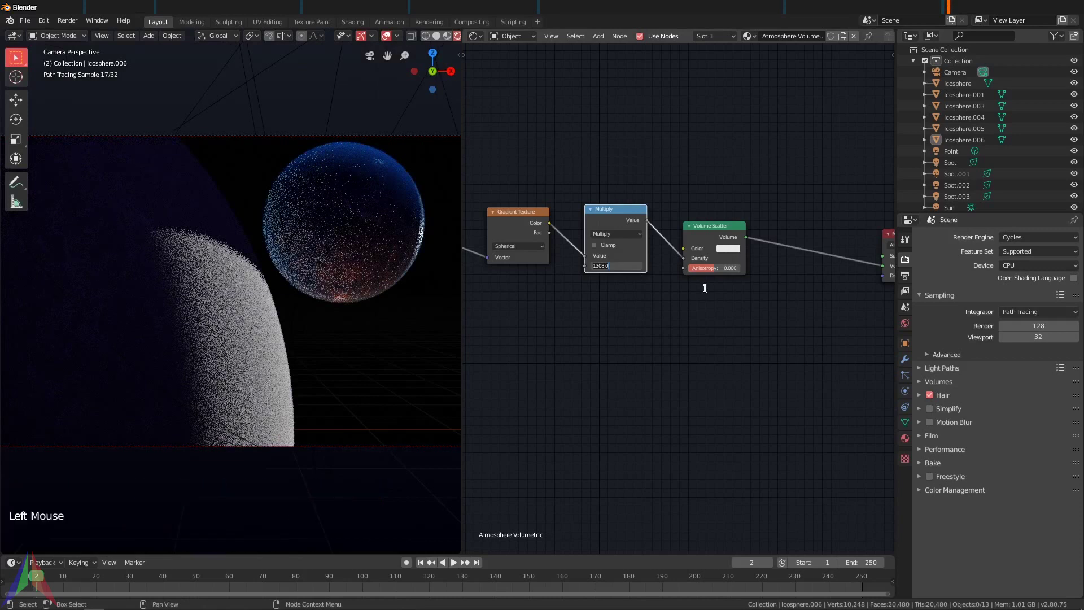
key(0)
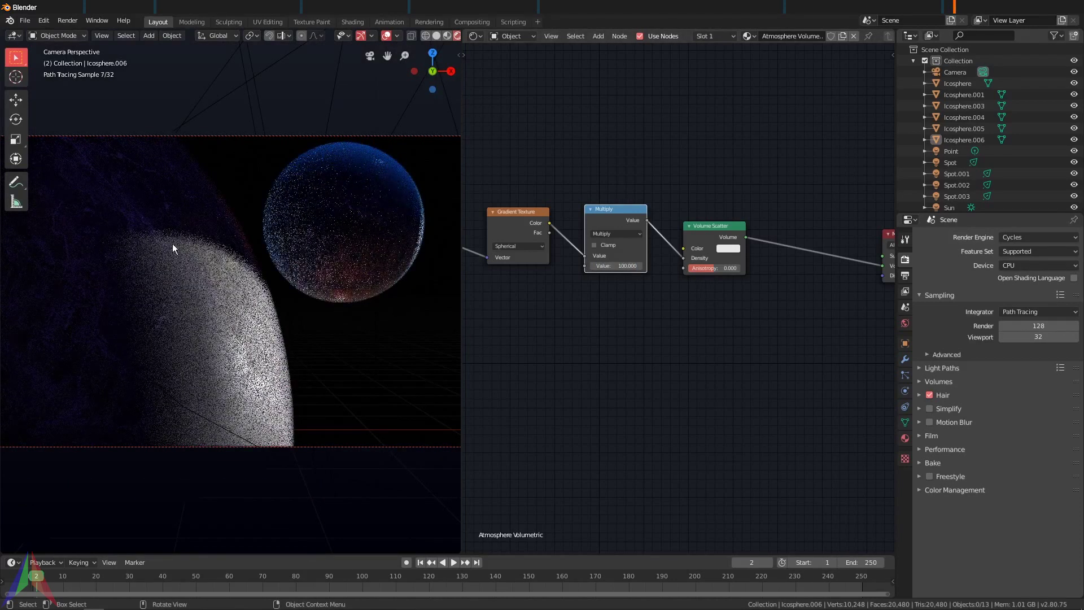
Step: Set the Volume Scatter colour to blue and show Icosphere.006's Atmosphere material properties
middle_click(338, 365)
click(722, 235)
click(723, 251)
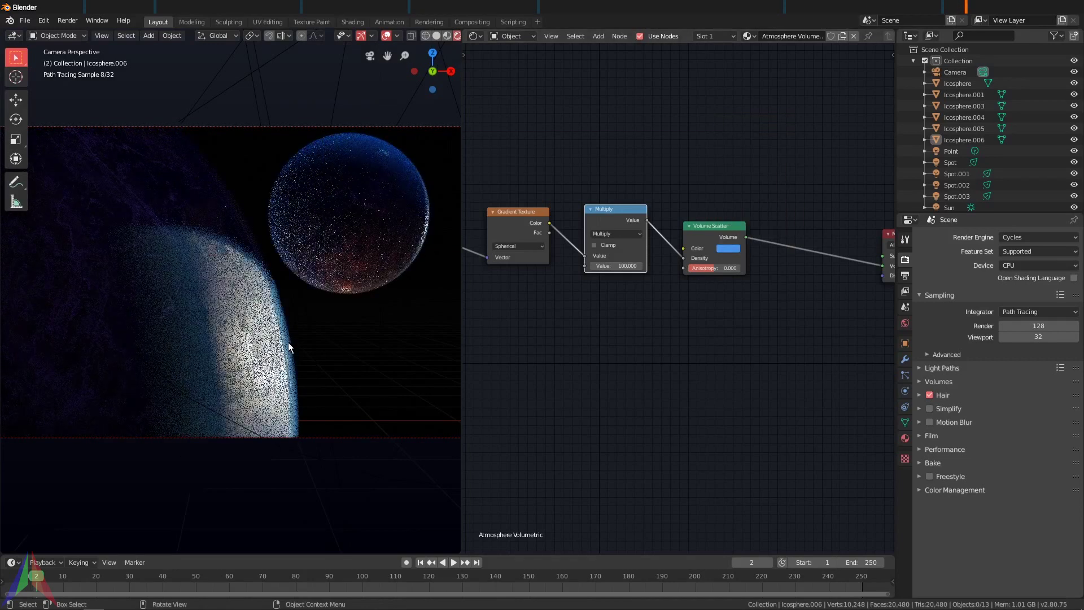
click(288, 337)
middle_click(320, 303)
scroll(down, 3)
middle_click(298, 309)
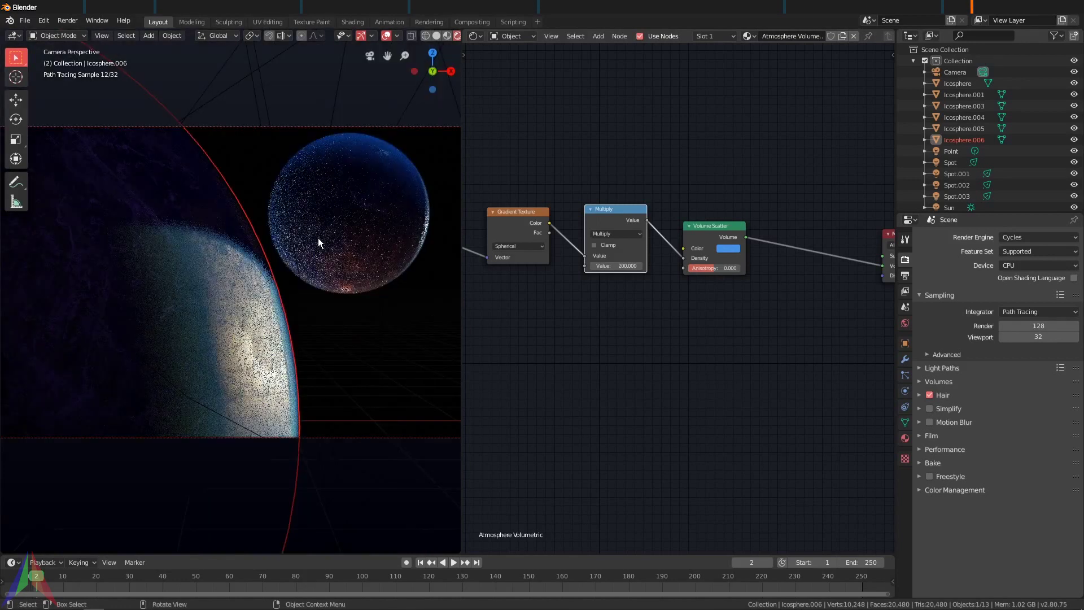
key(Home)
key(alt+a)
click(284, 355)
click(276, 356)
click(904, 448)
click(933, 281)
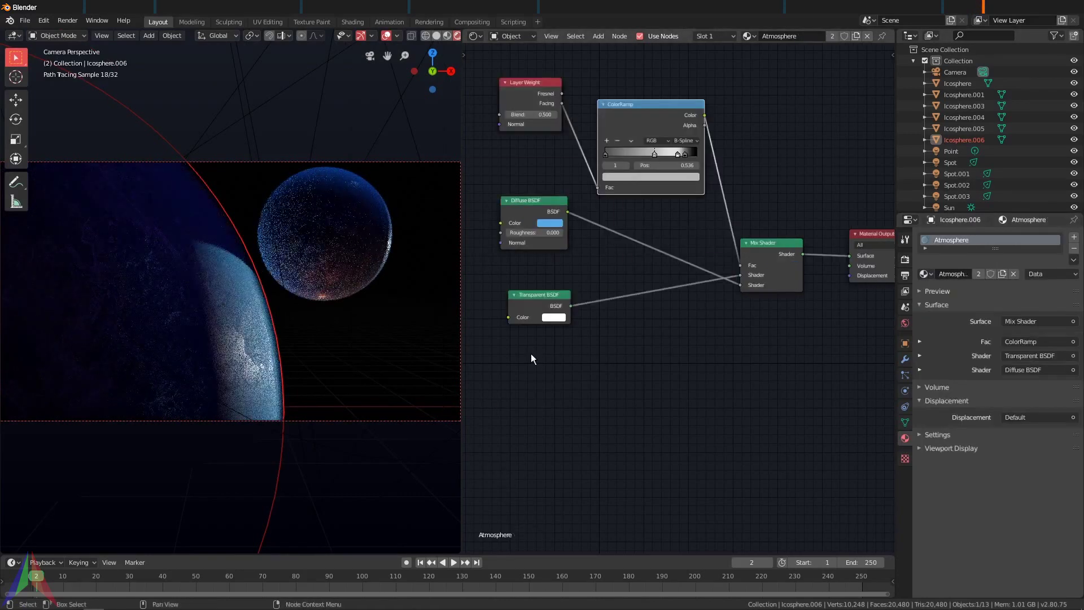
click(921, 280)
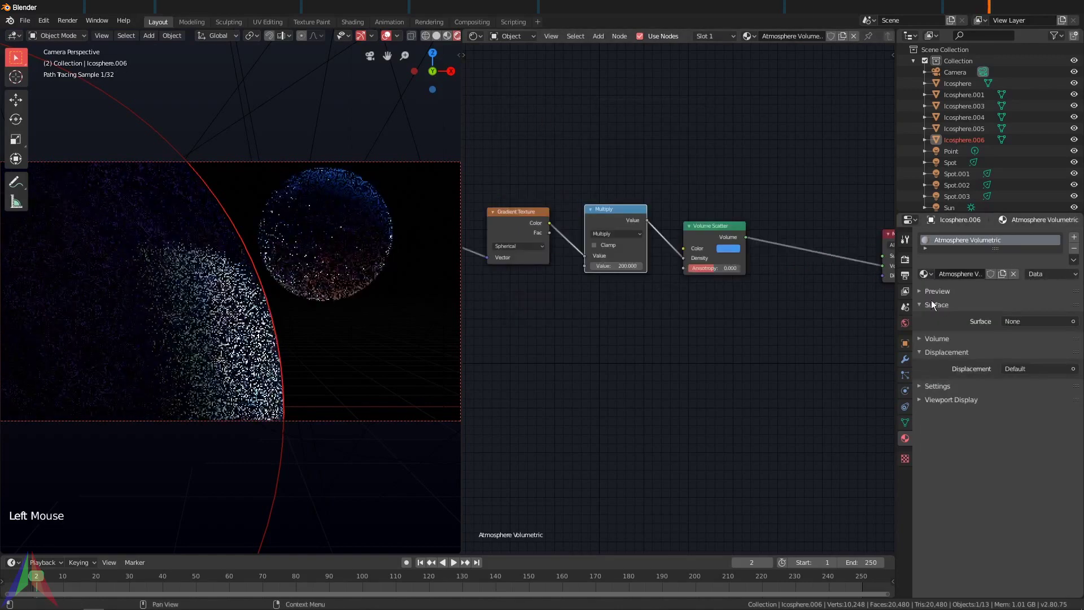